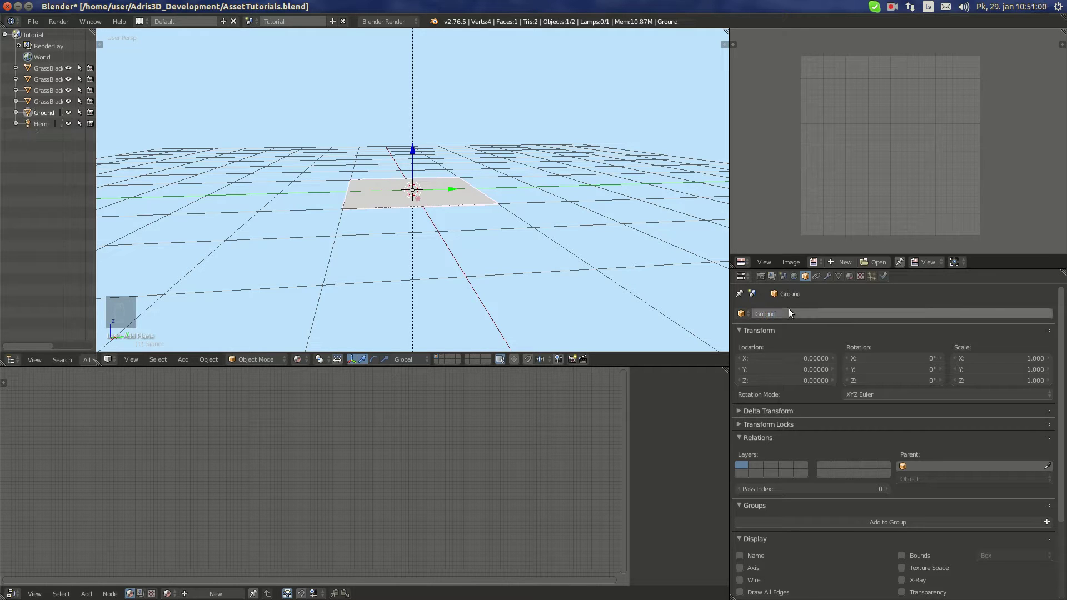
- Rename the plane's mesh data to Ground by pasting the copied object name
key("ctrl+c")
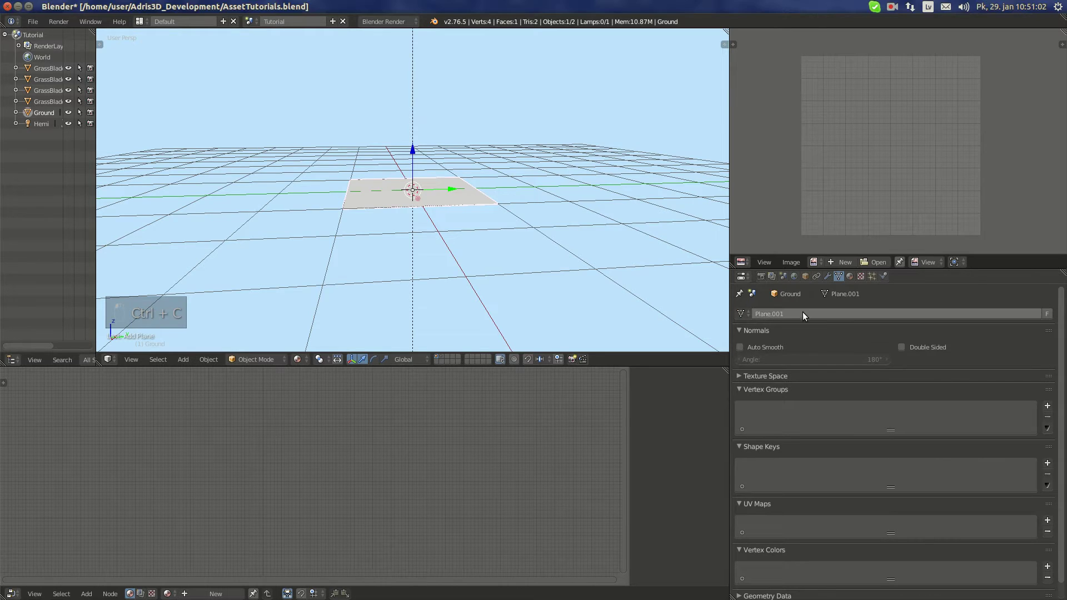
key("ctrl+v")
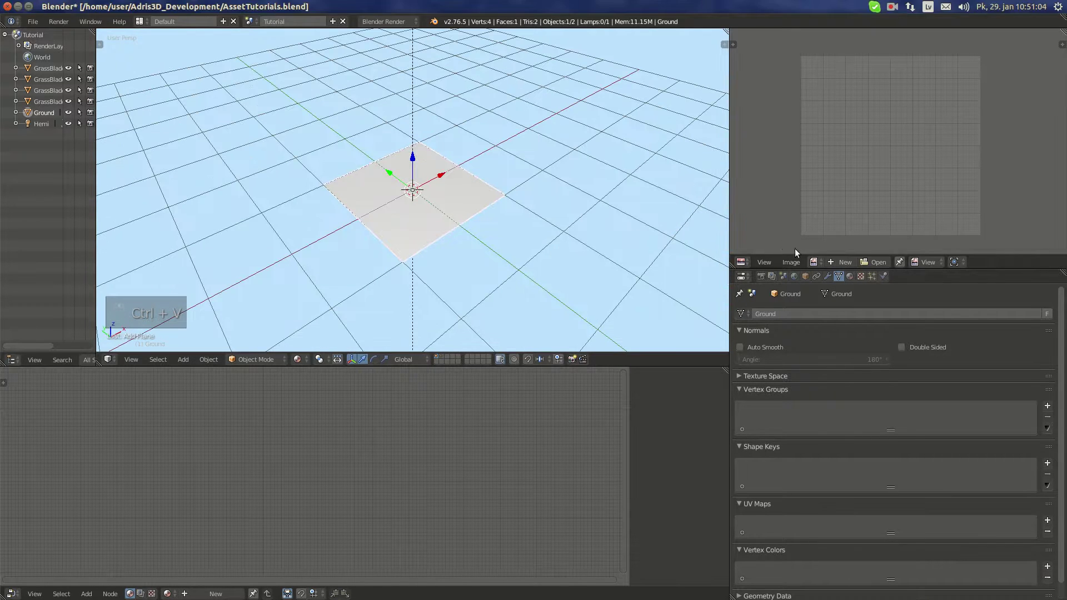
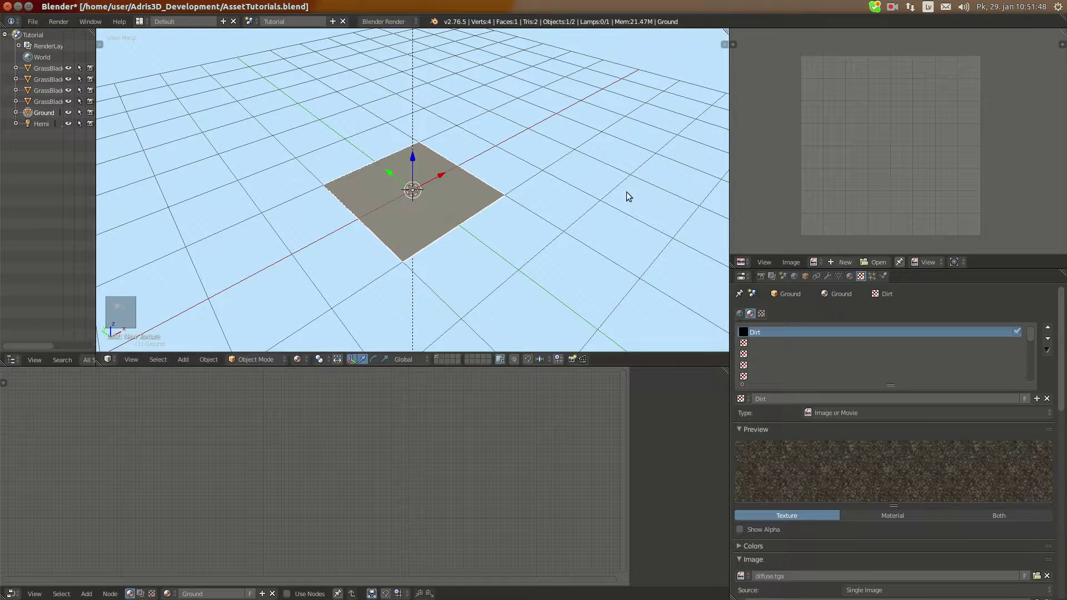
- Assign diffuse.tga to all of the Ground plane's UVs with Textured viewport shading on
key("Tab")
key("u")
key("u")
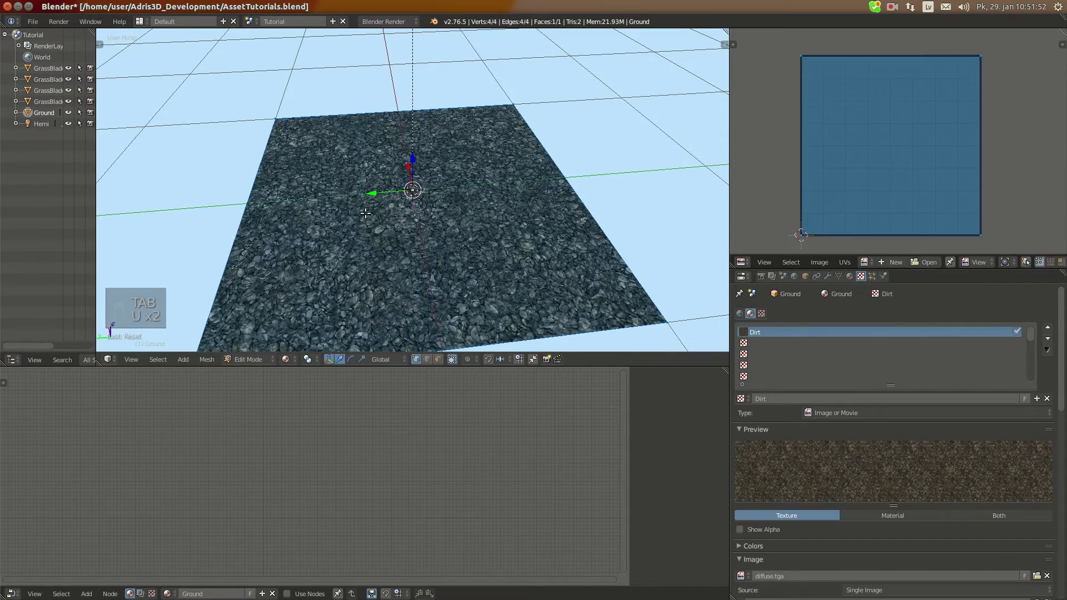
key("Tab")
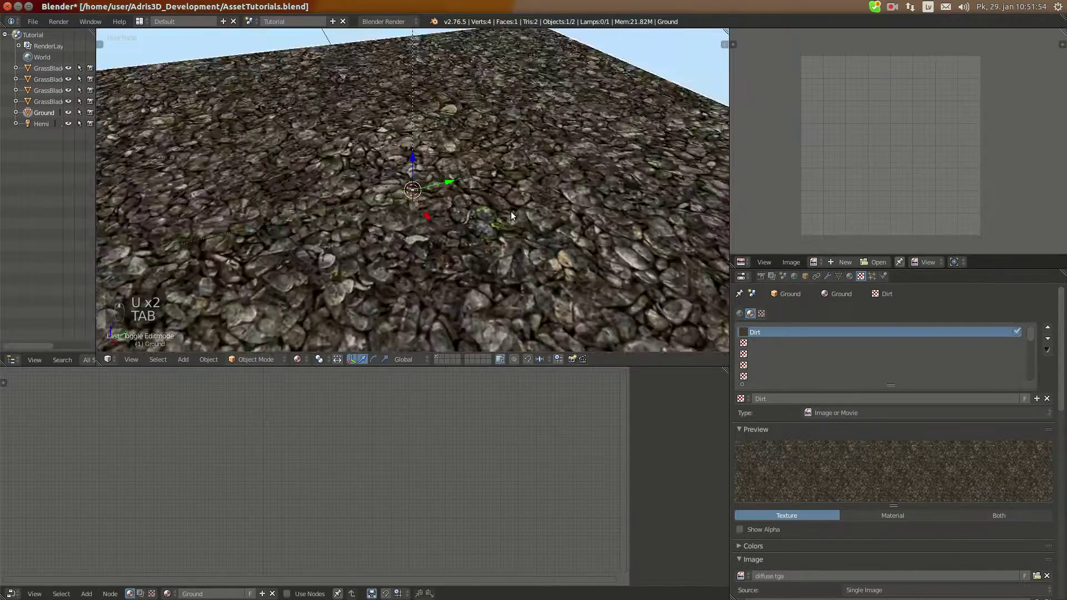
key("Tab")
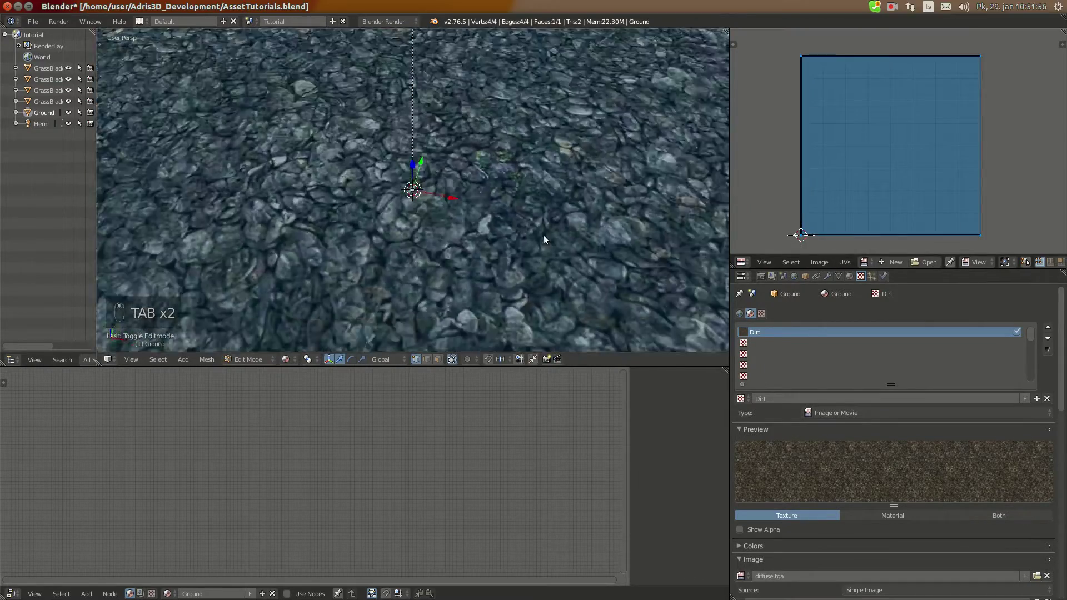
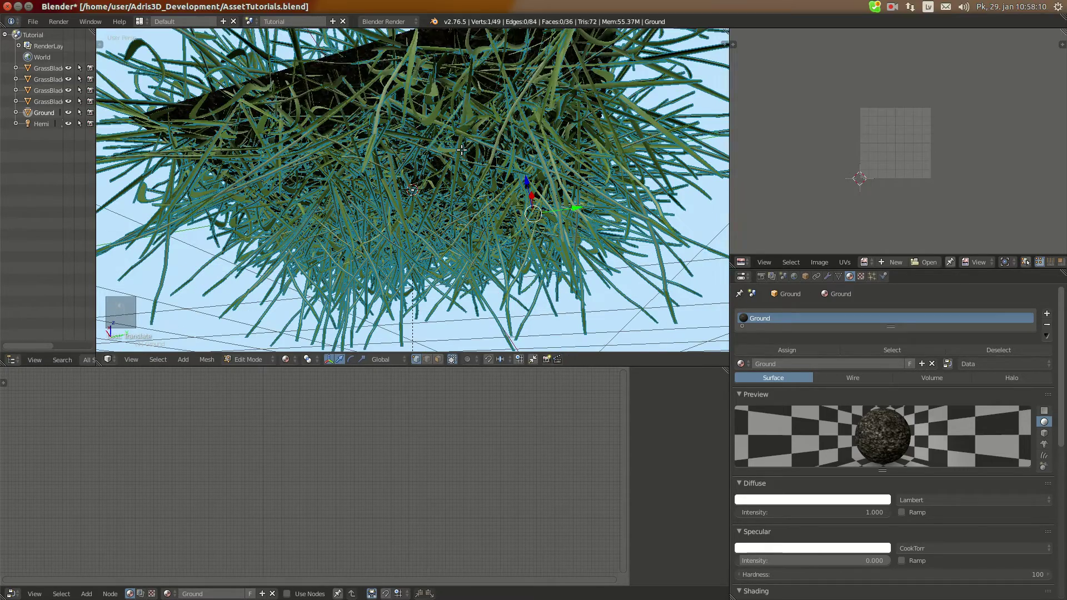
- Move the converted grass blade objects to another scene layer and show them with the ground again
key("Tab")
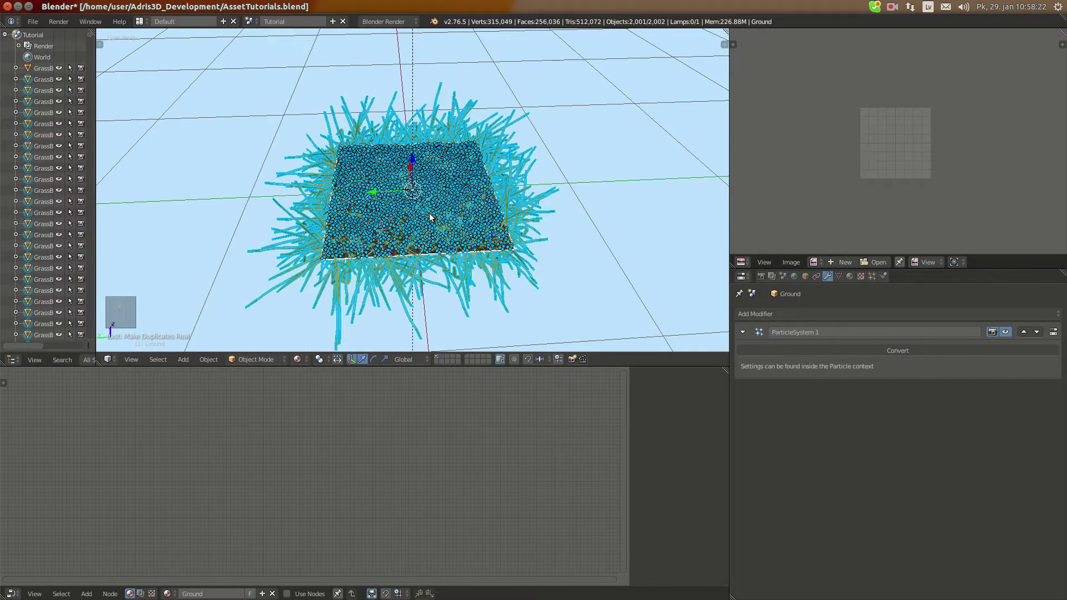
key("m")
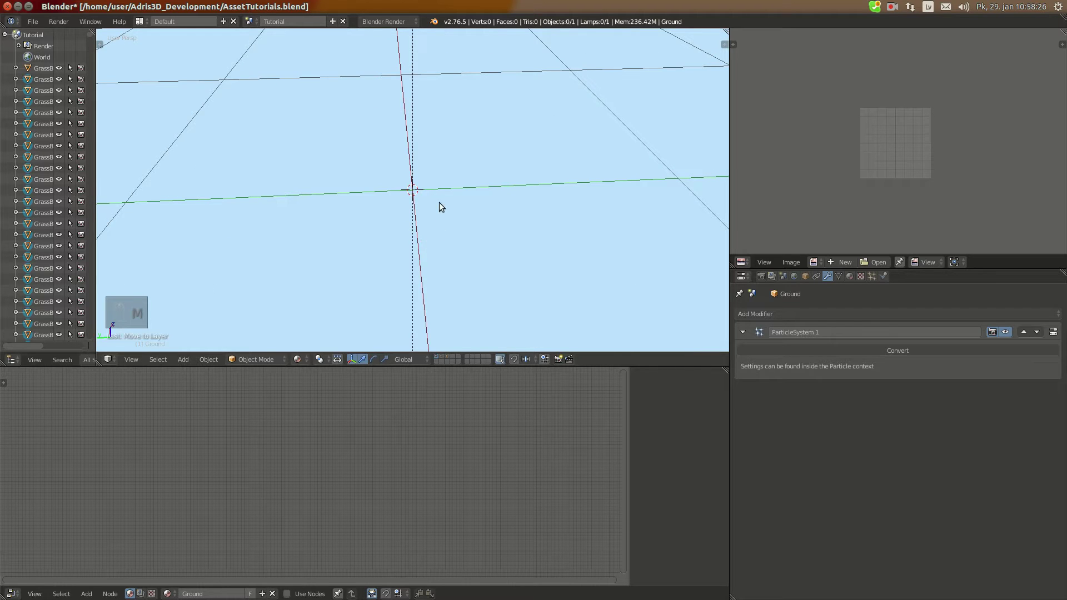
key("3")
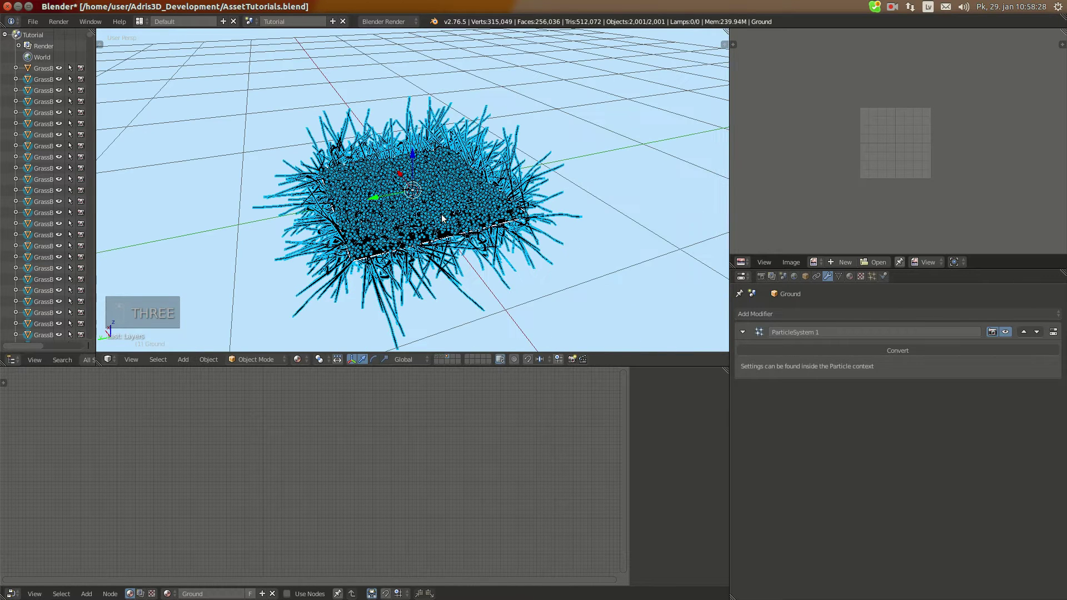
key("m")
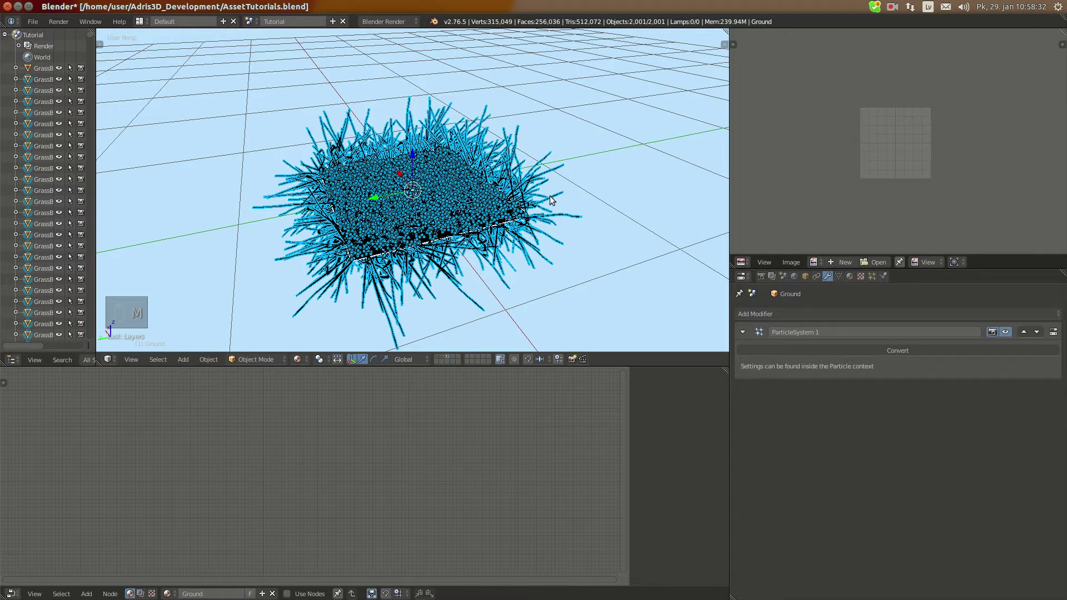
key("m")
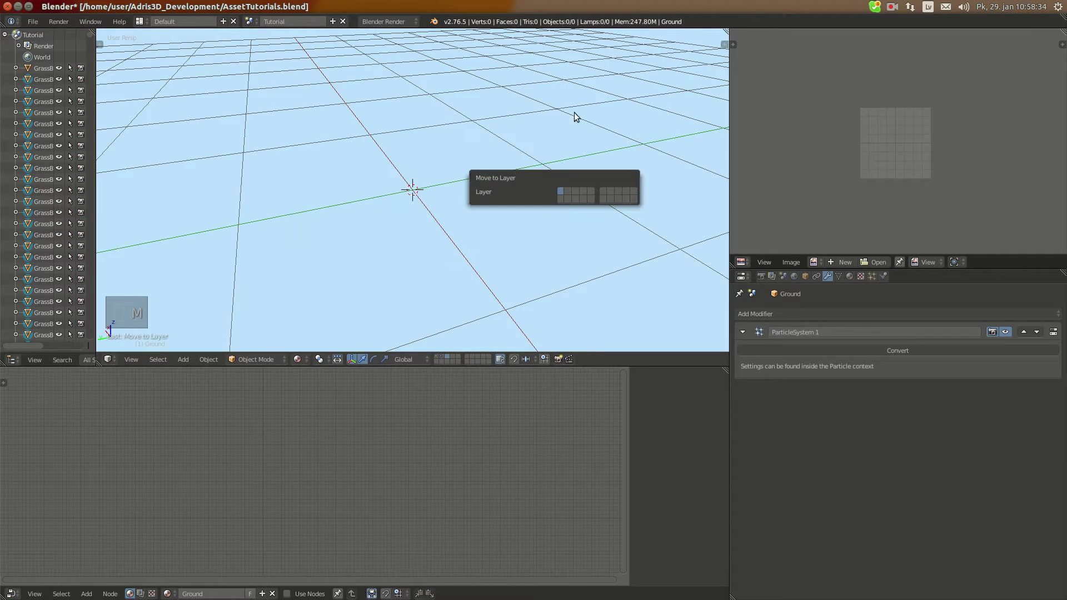
key("1")
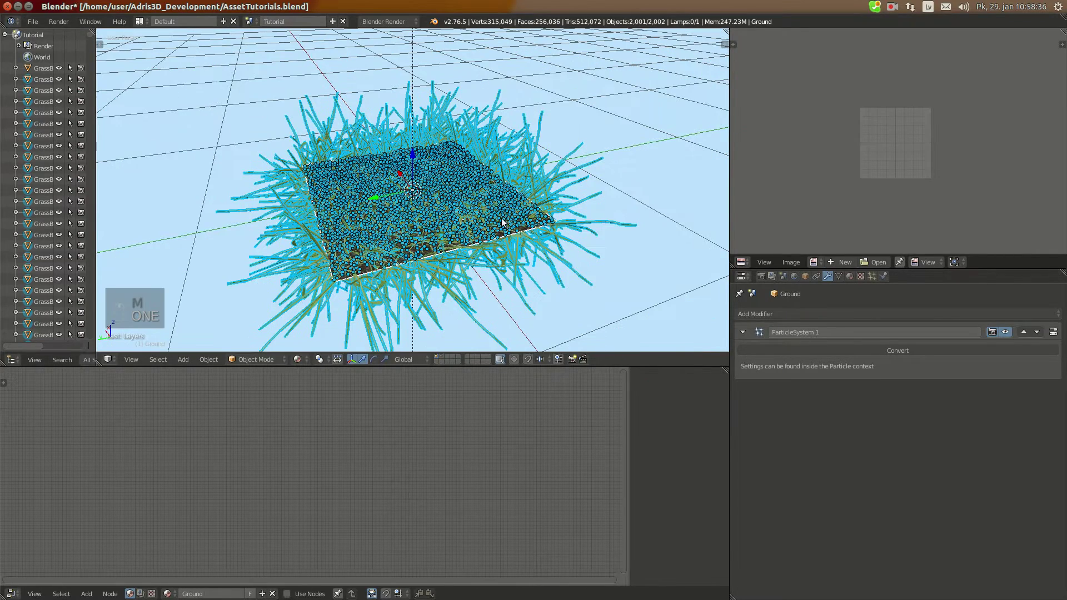
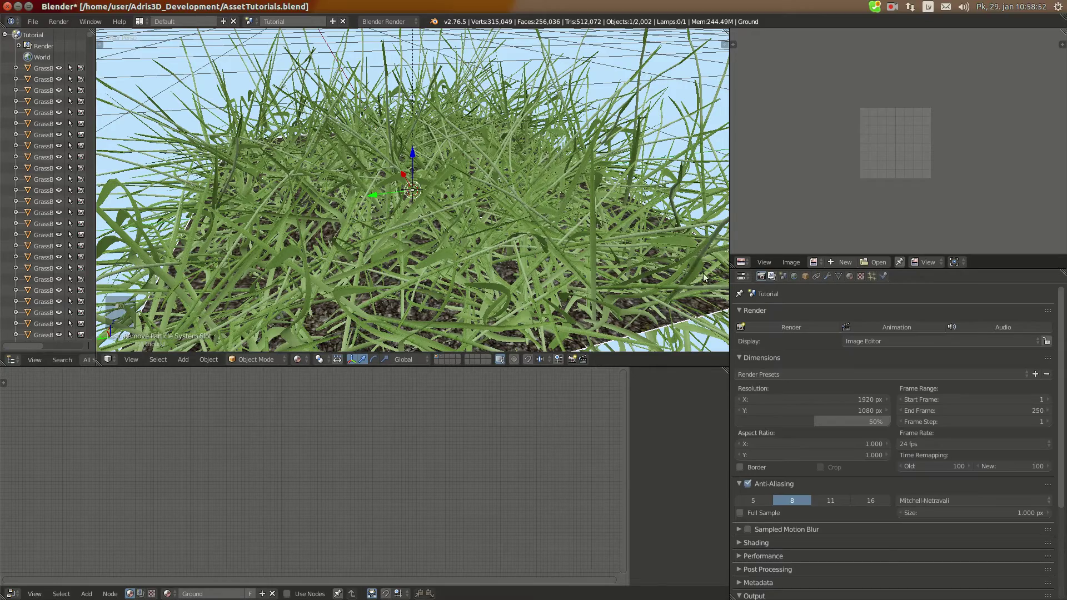
- Zoom out to see the whole converted grass patch over the soil
key("a")
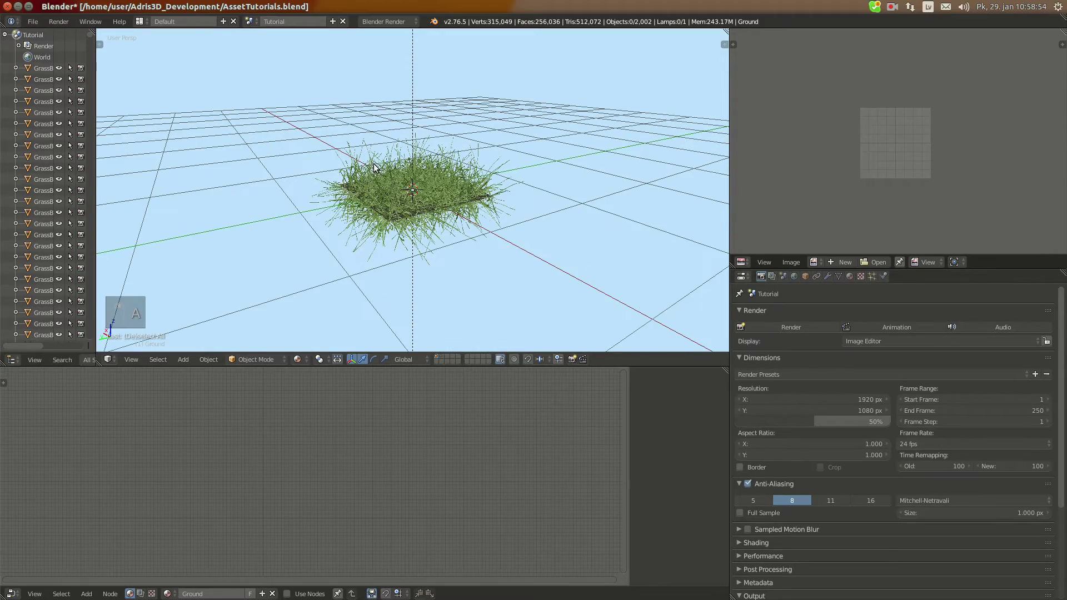
- Zoom out and view the complete grass patch from the side within the wider scene
key("a")
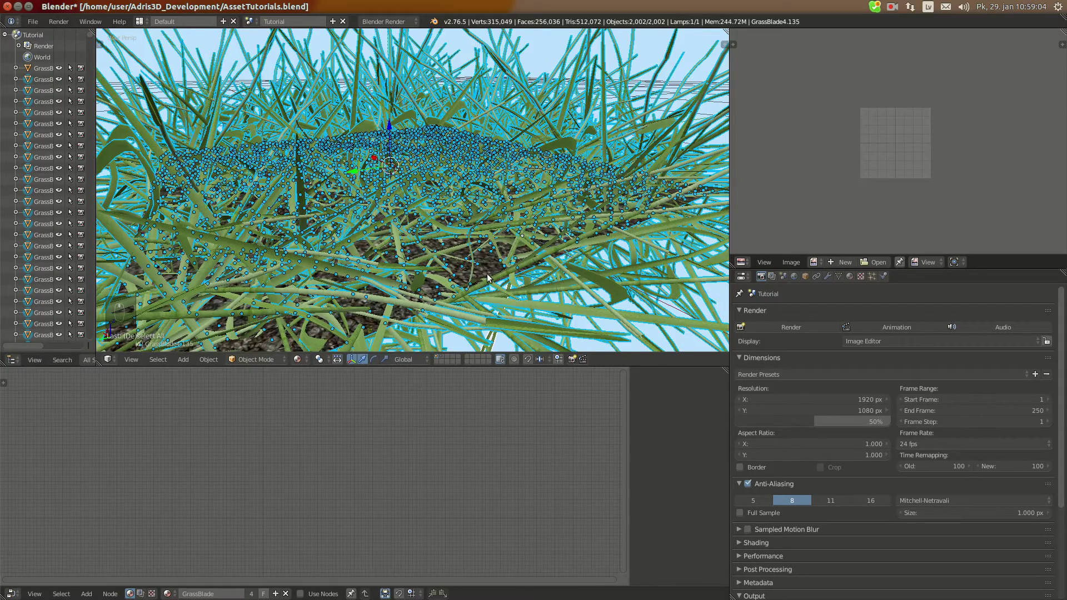
key("b")
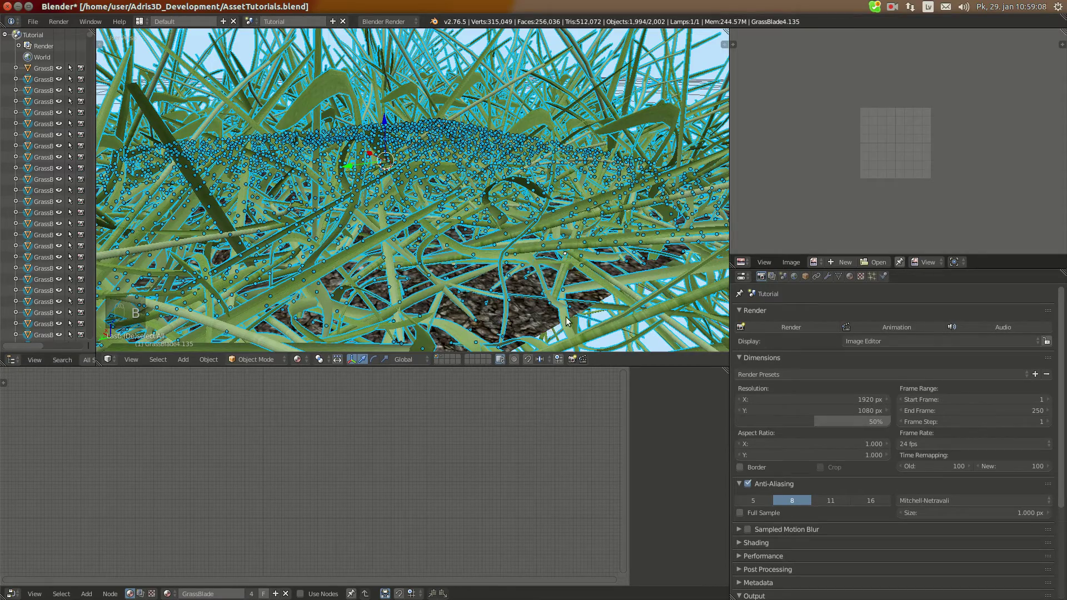
key("g")
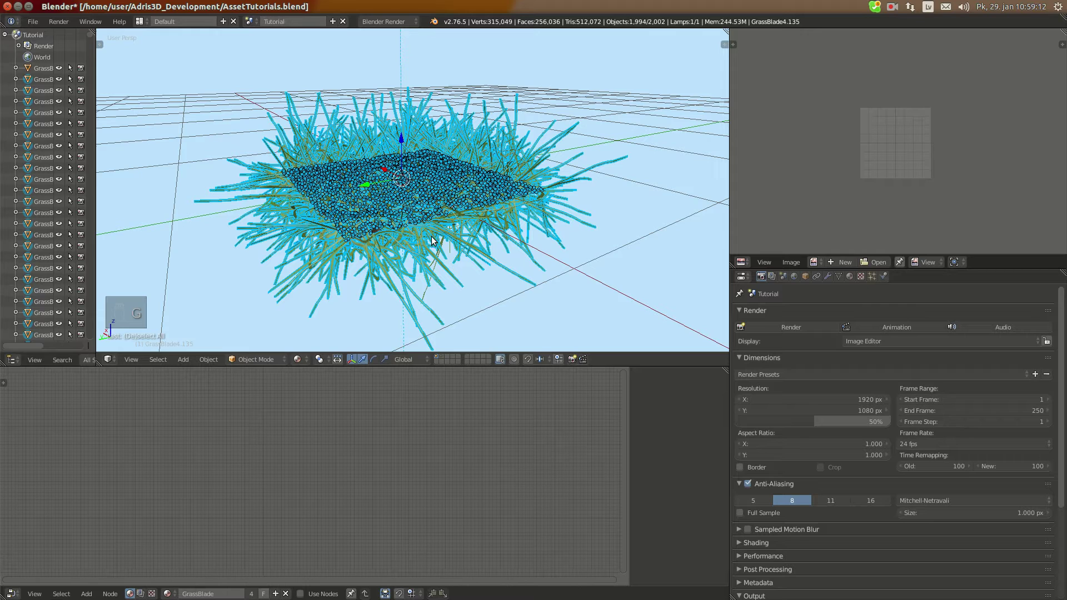
key("b")
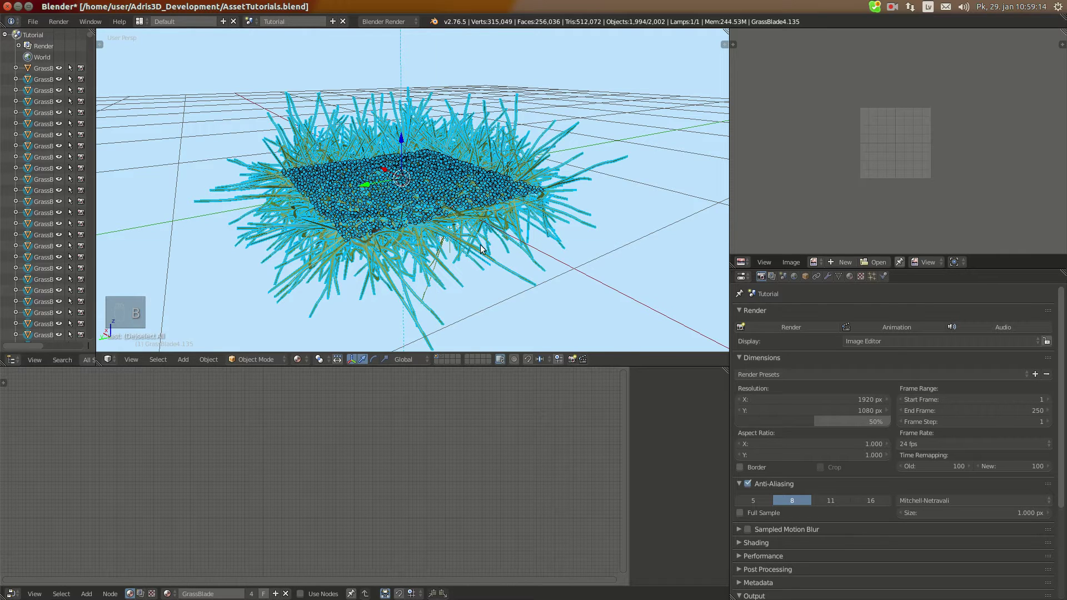
key("b")
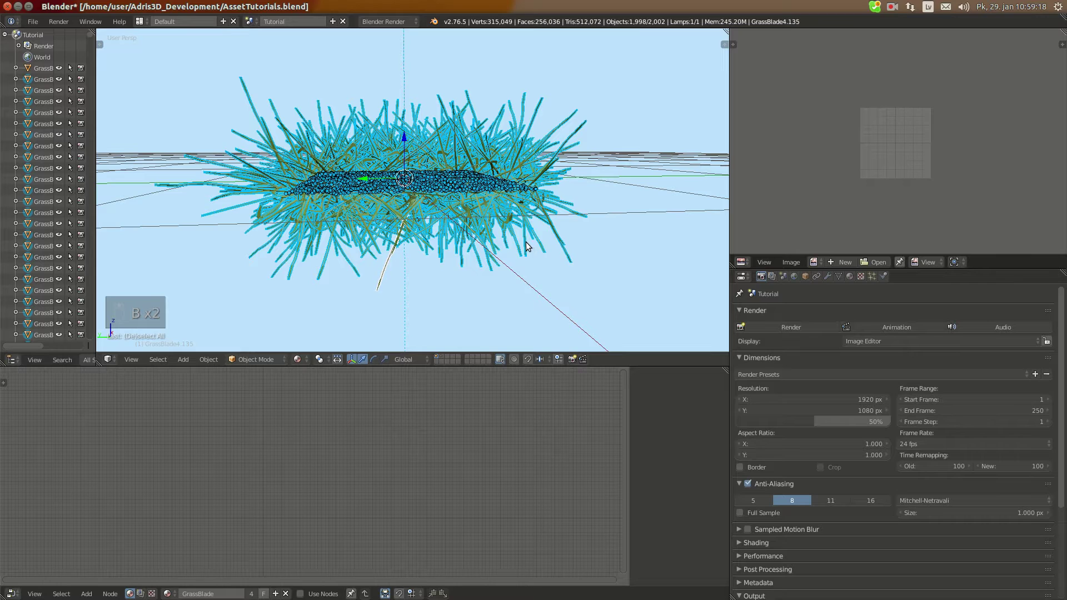
key("z")
key("b")
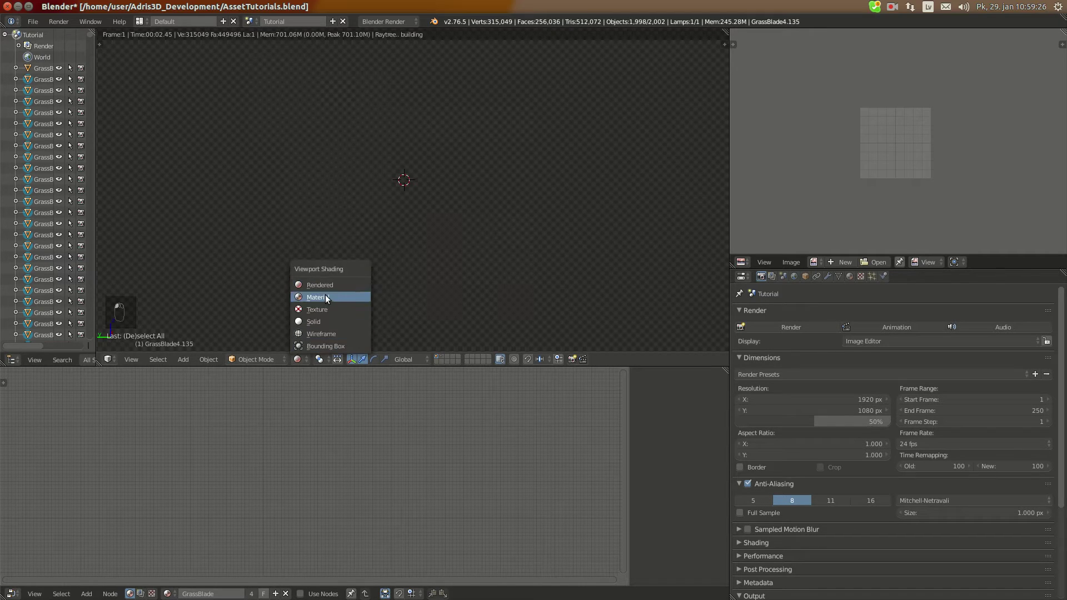
key("b")
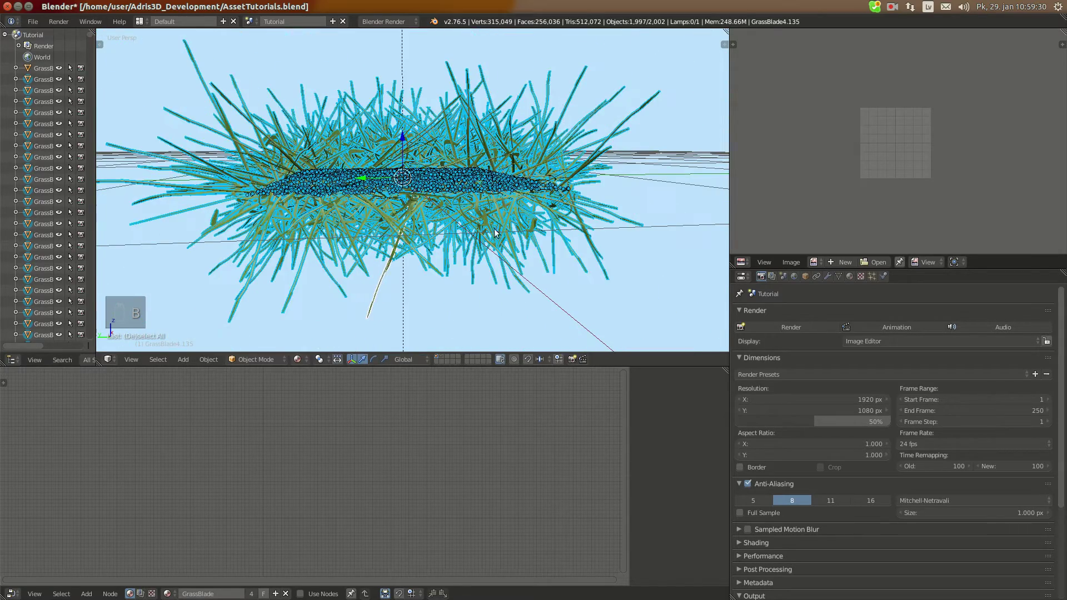
key("g")
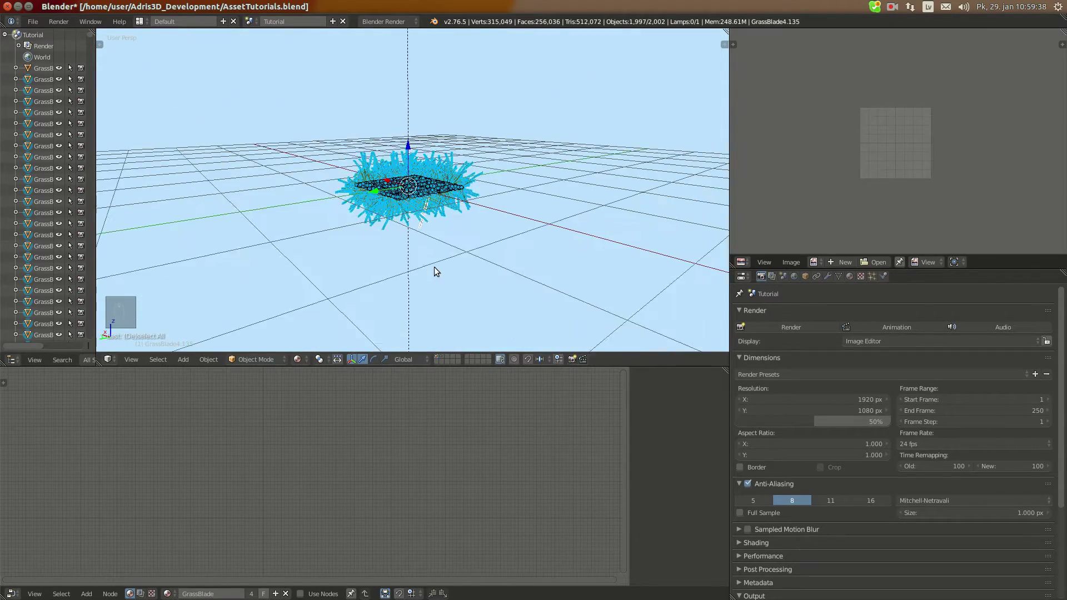
- Show the grass patch textured from above and orbit around it to inspect it
key("a")
key("a")
key("b")
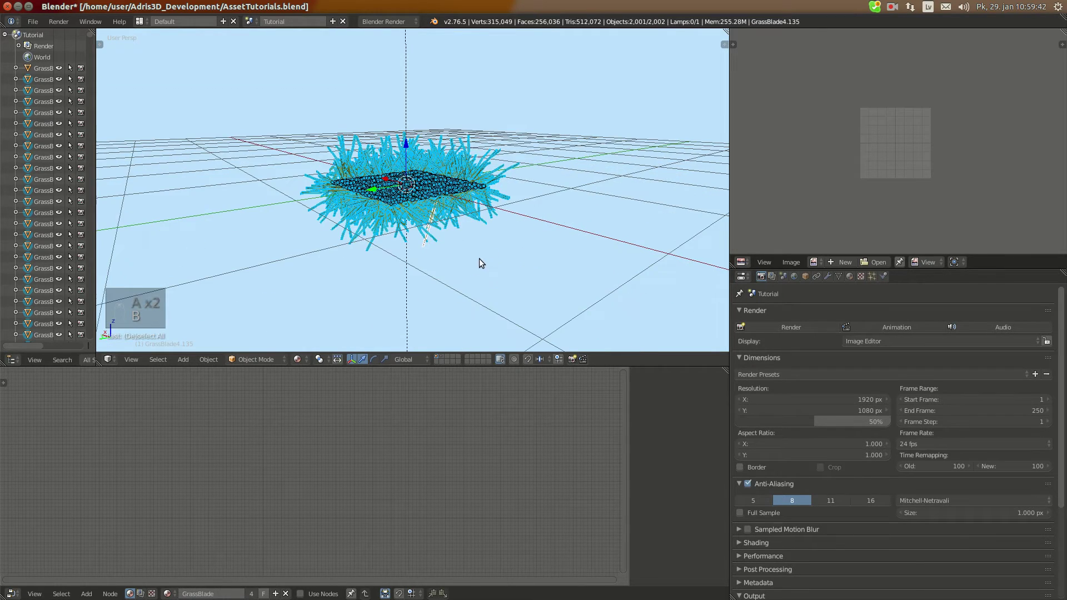
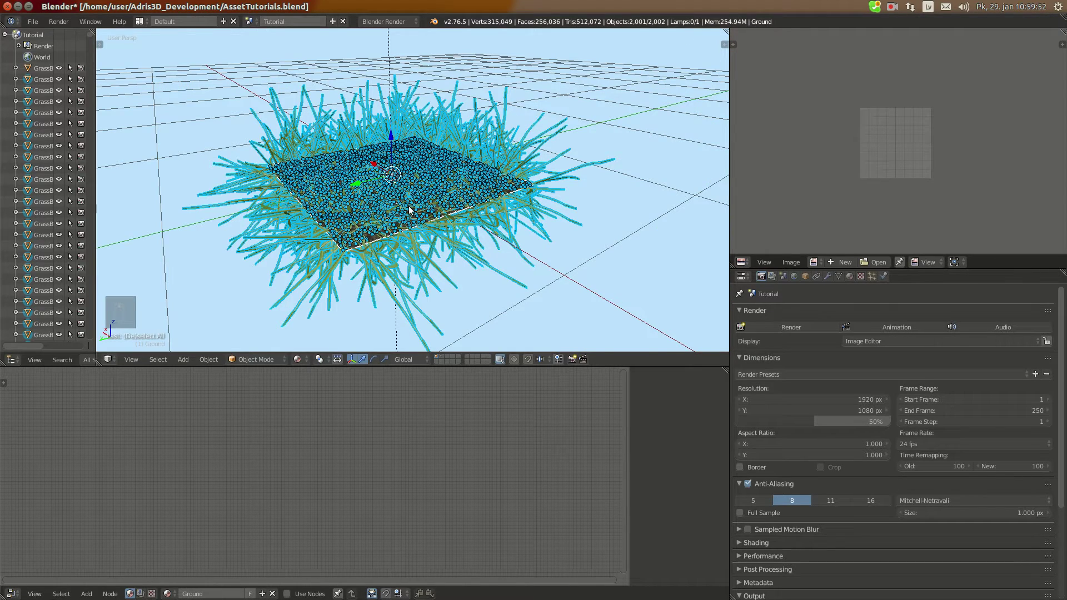
key("ctrl+j")
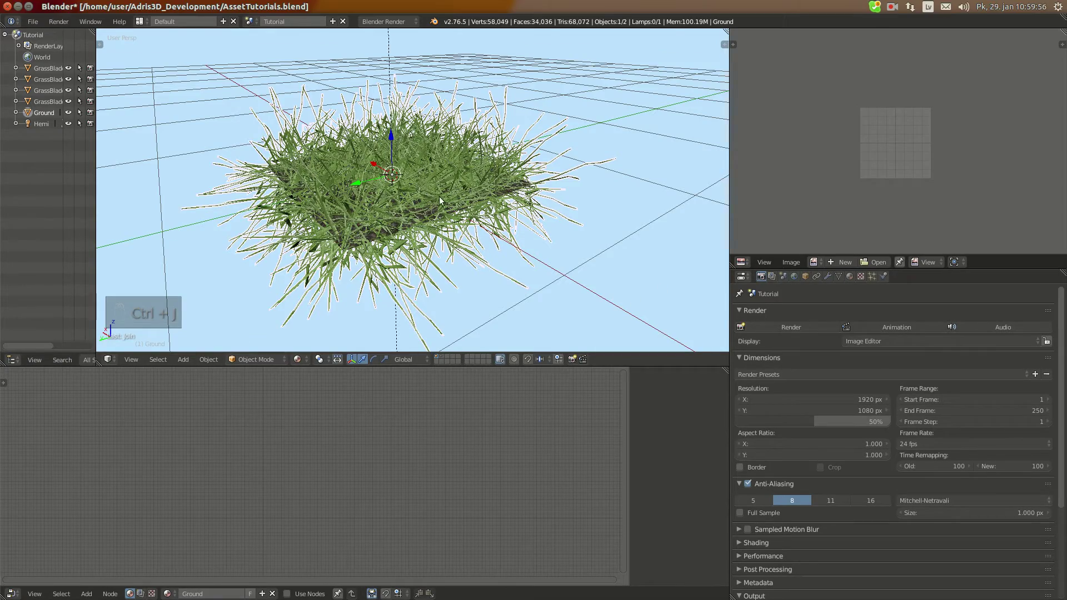
key("KP_Decimal")
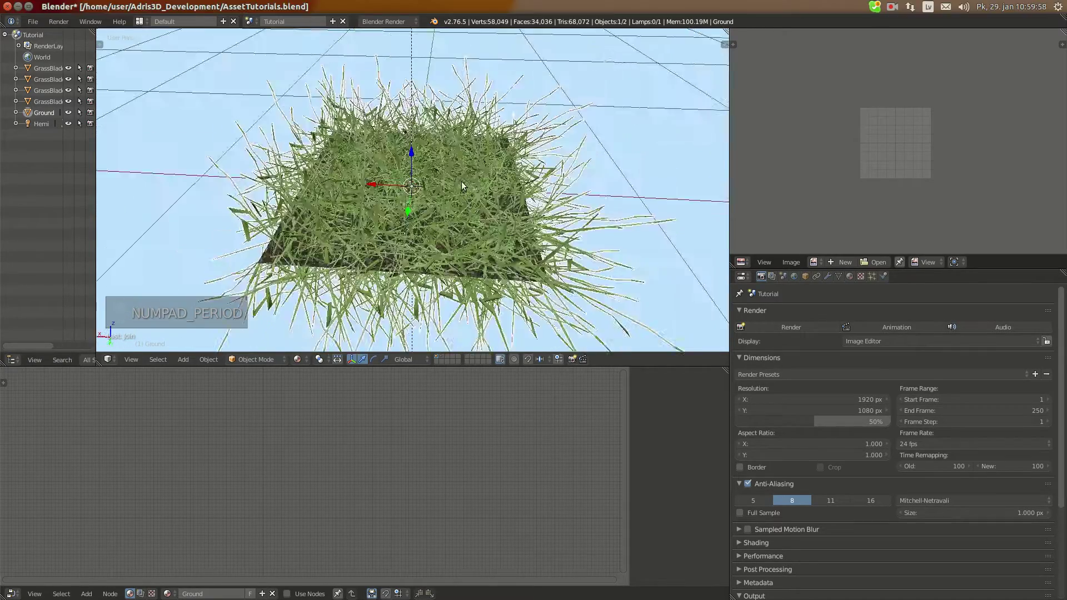
key("g")
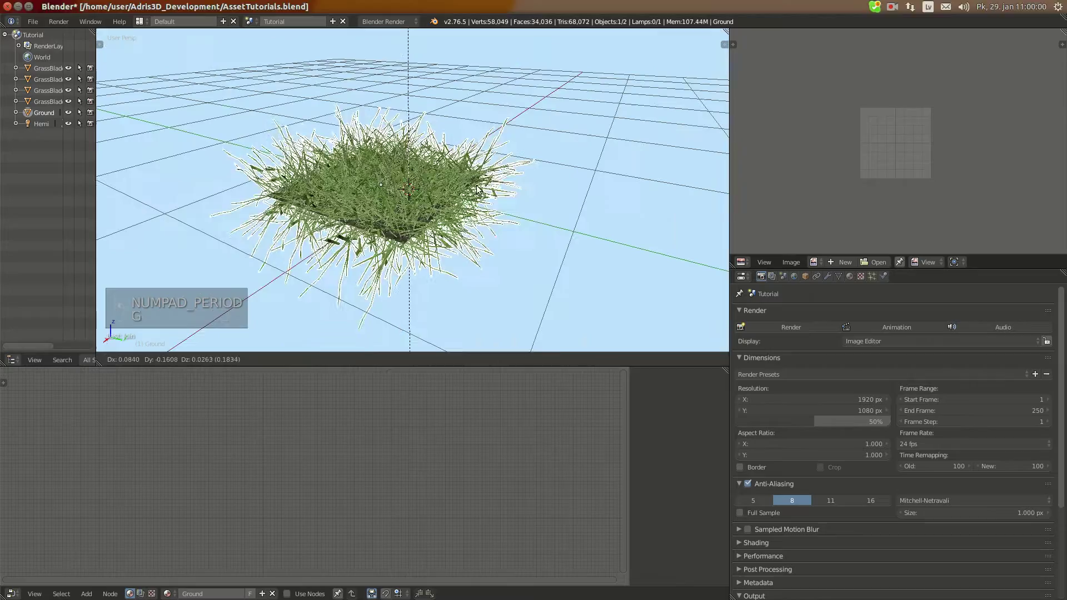
key("Tab")
key("a")
key("a")
key("Tab")
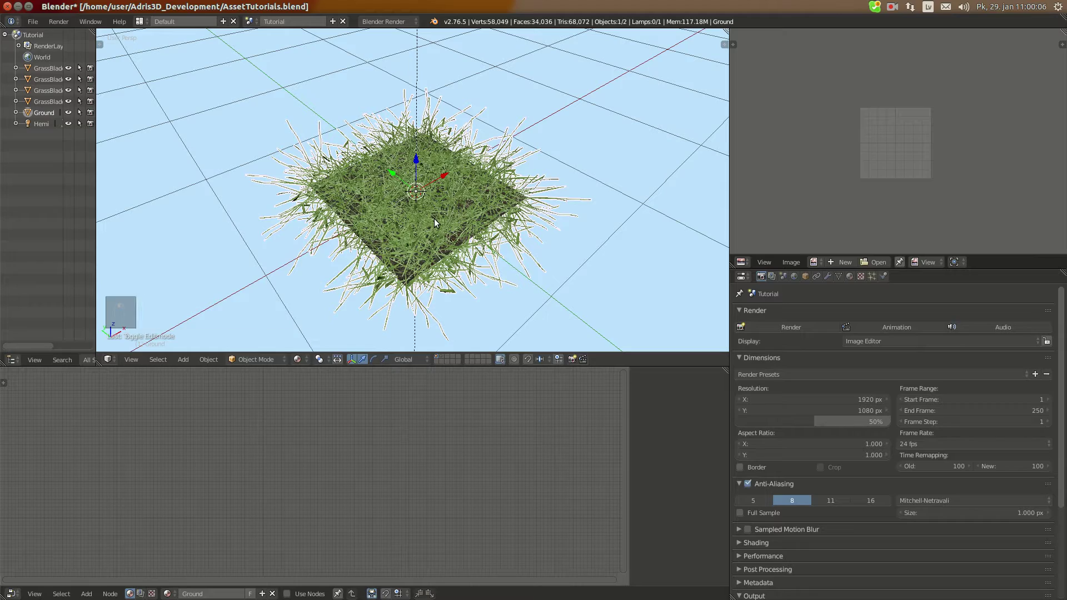
- Duplicate the Ground patch three times into a 2×2 grid and join all four into one object
key("alt+d")
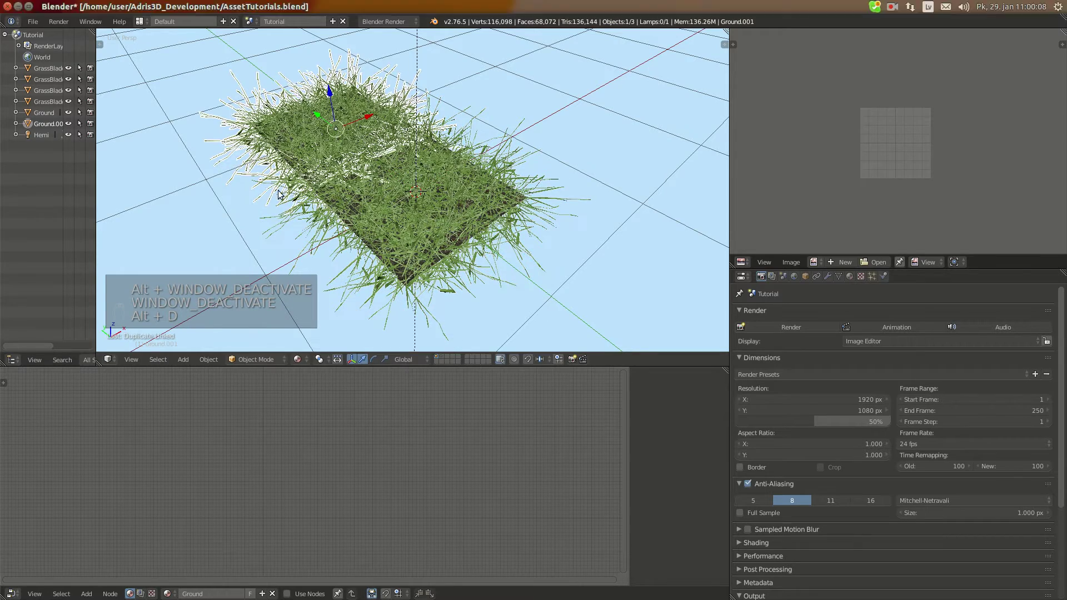
key("KP_7")
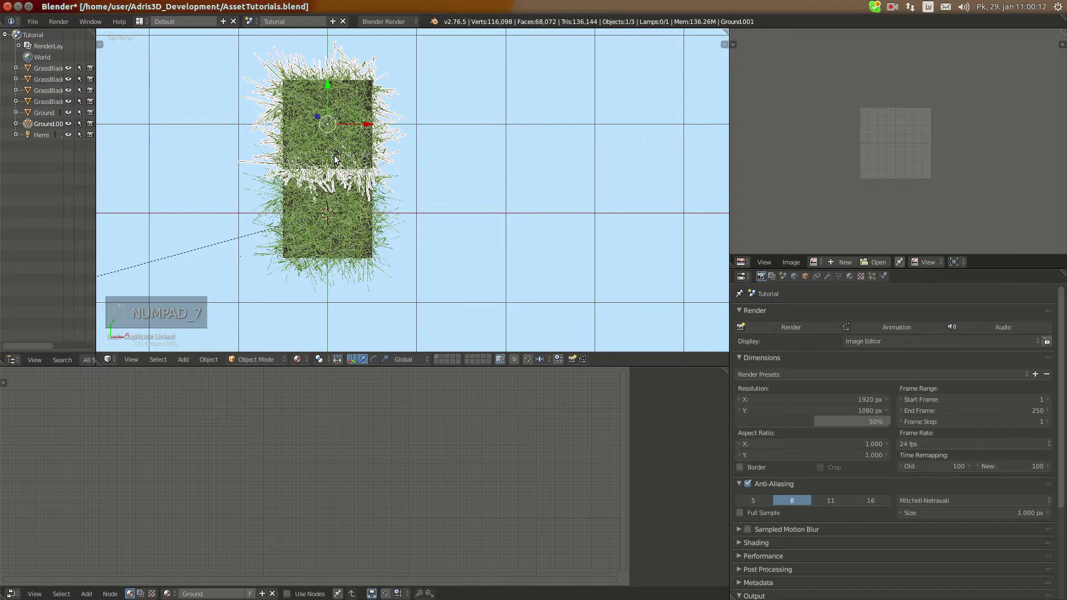
key("alt+d")
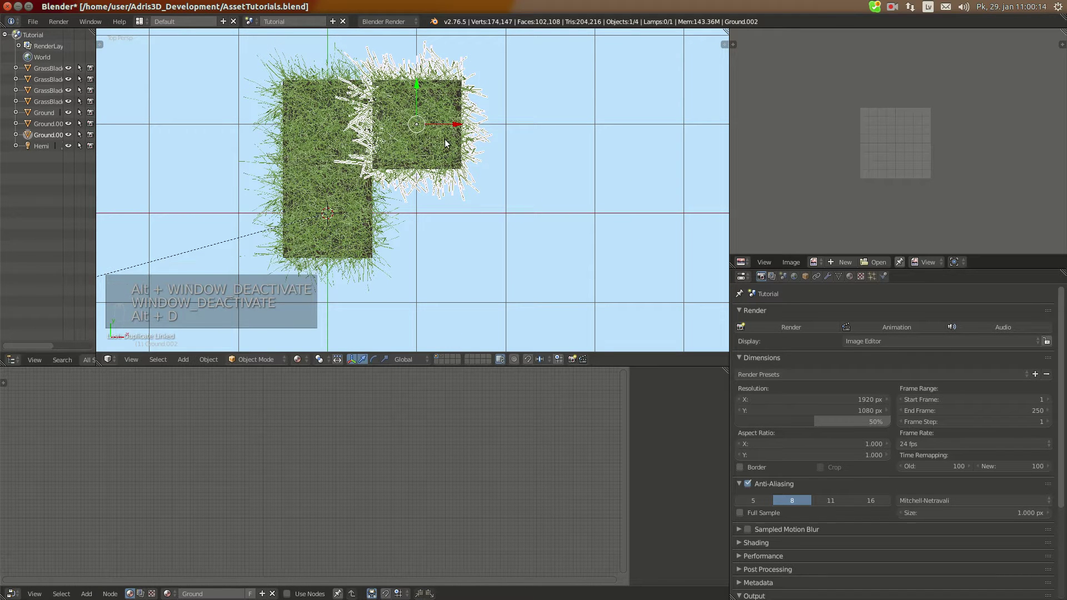
key("alt+d")
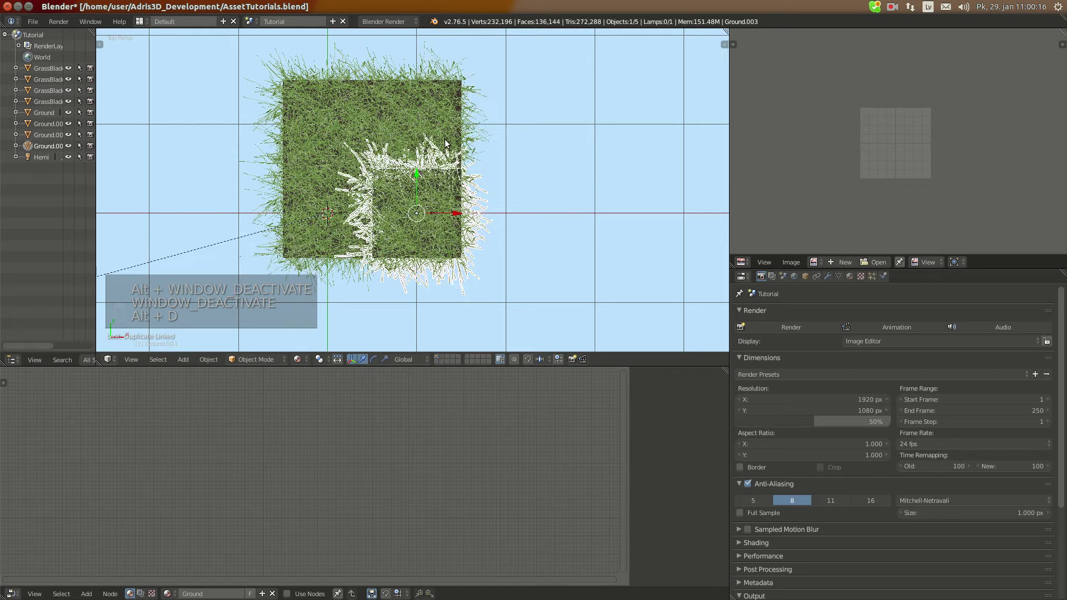
key("a")
key("b")
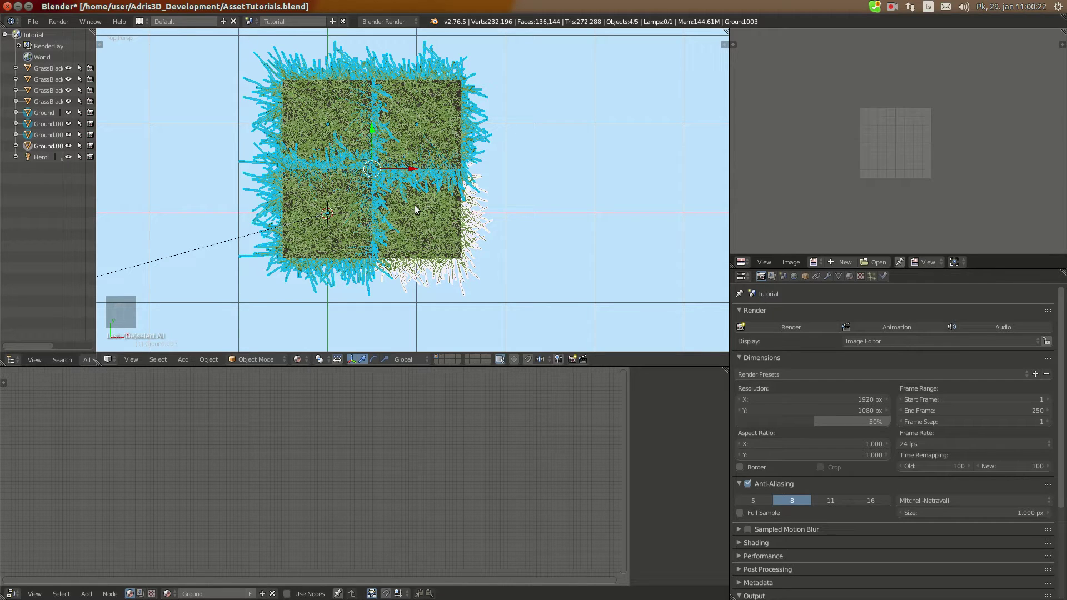
key("ctrl+j")
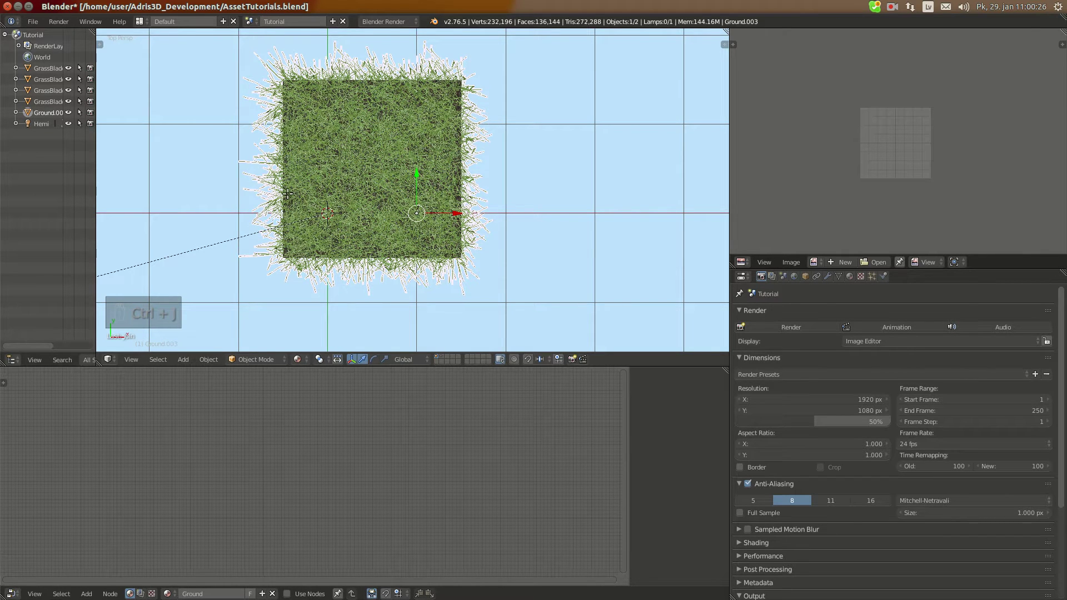
- Re-set the joined patch's origin to its centre and zoom in close on the grass surface
key("Tab")
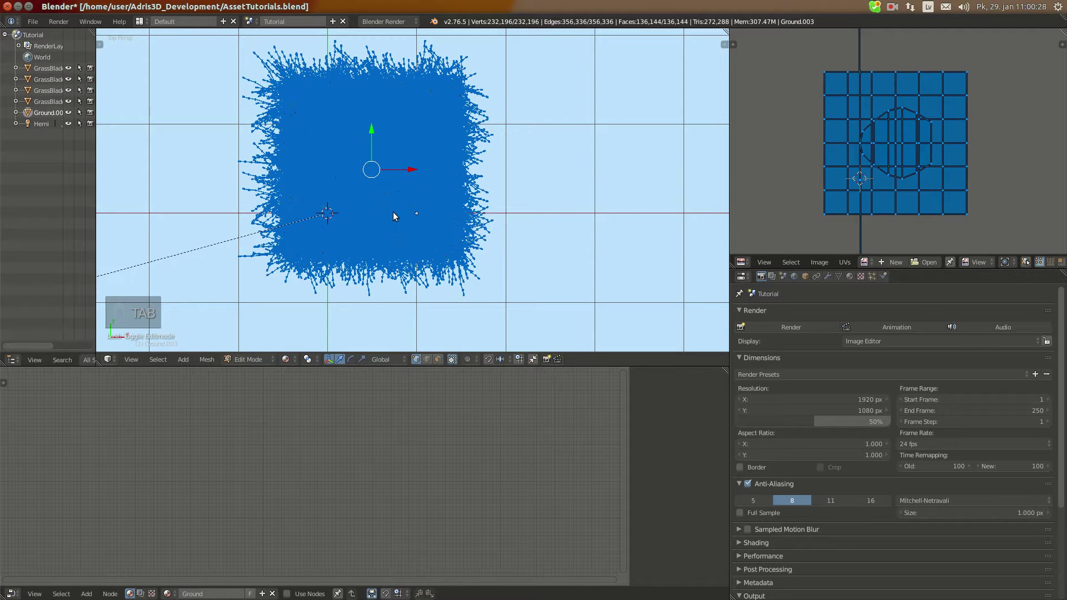
key("Tab")
key("g")
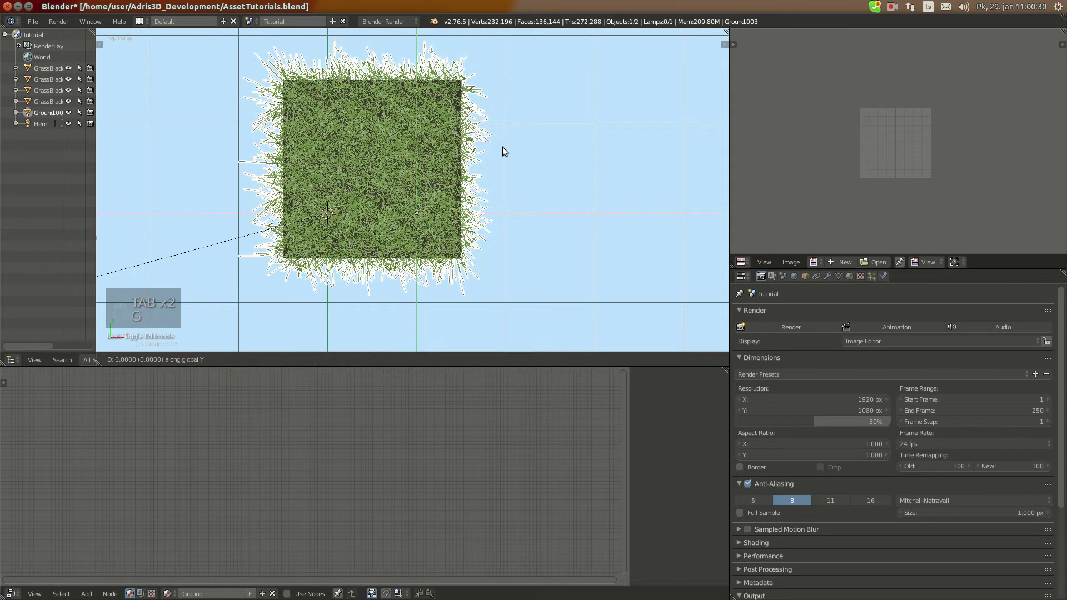
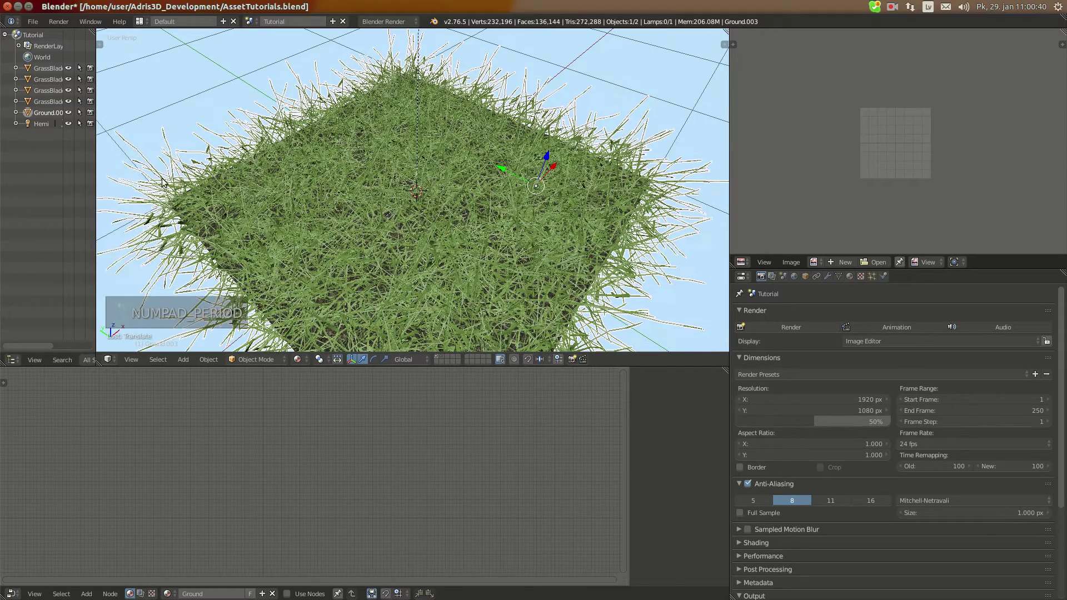
key("t")
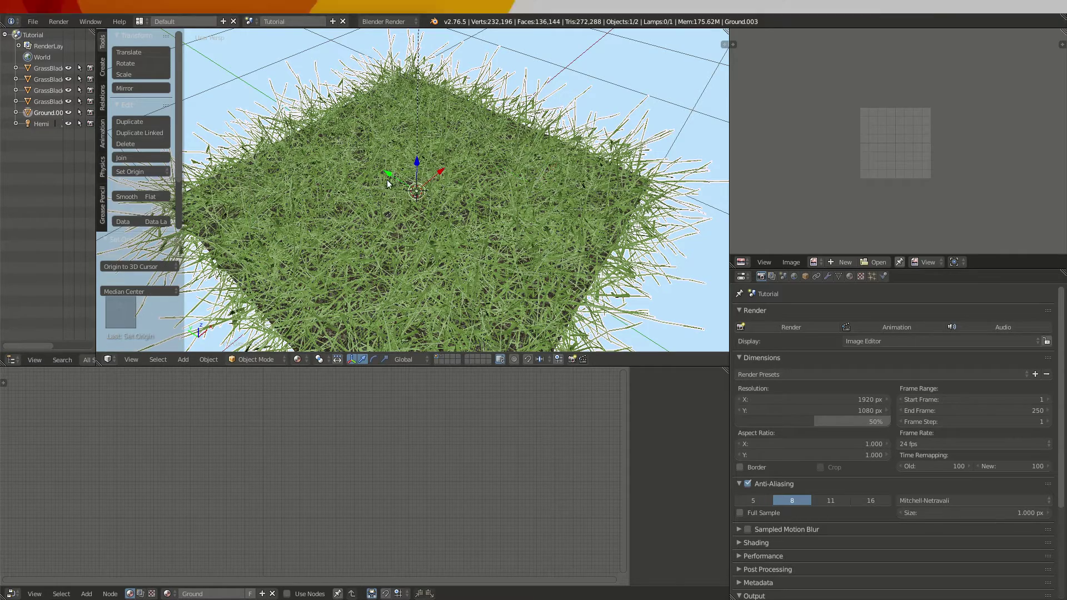
key("t")
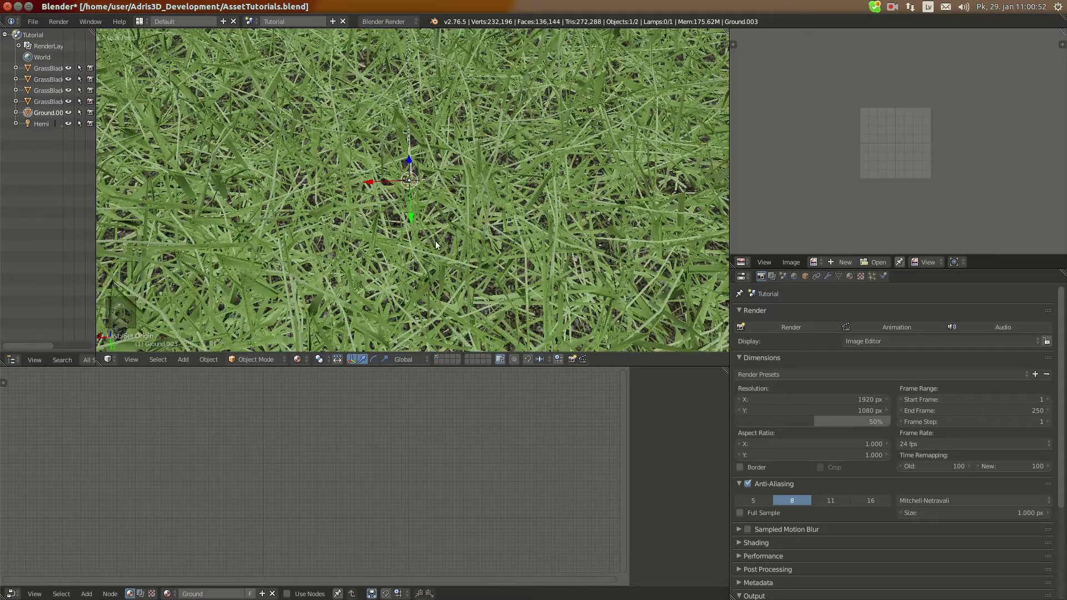
- Add a plane floating above the grass patch and create a blank 1024×1024 image named Grass for it
key("shift+a")
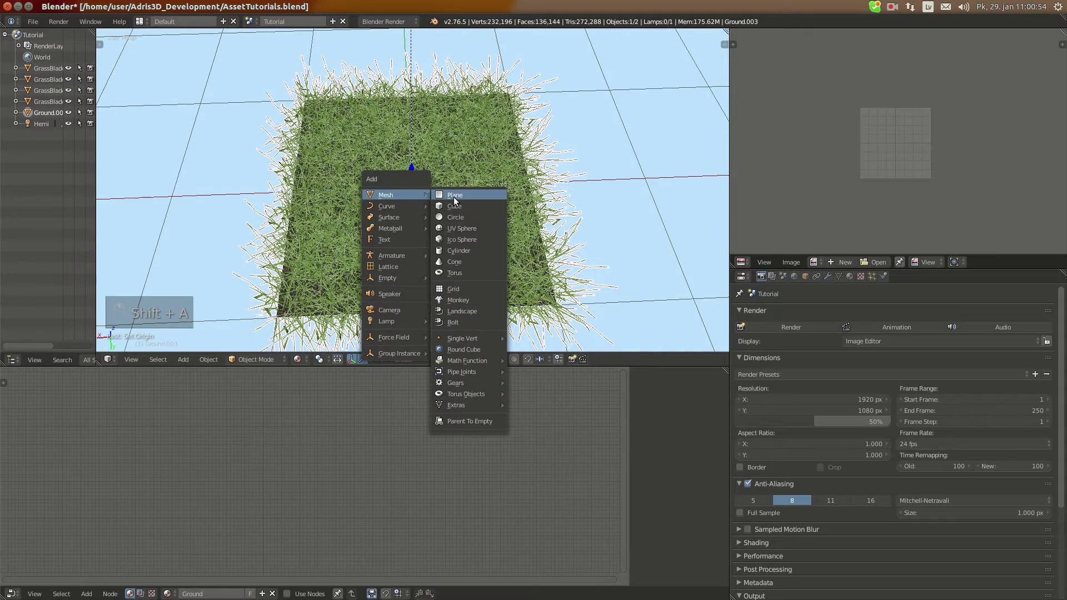
key("Tab")
key("s")
key("Tab")
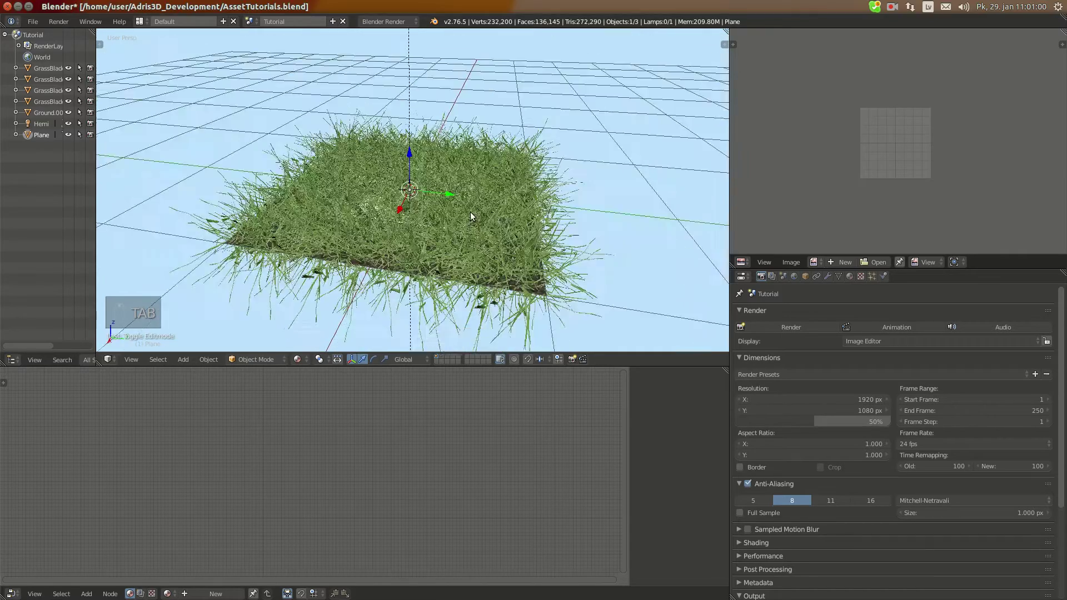
key("g")
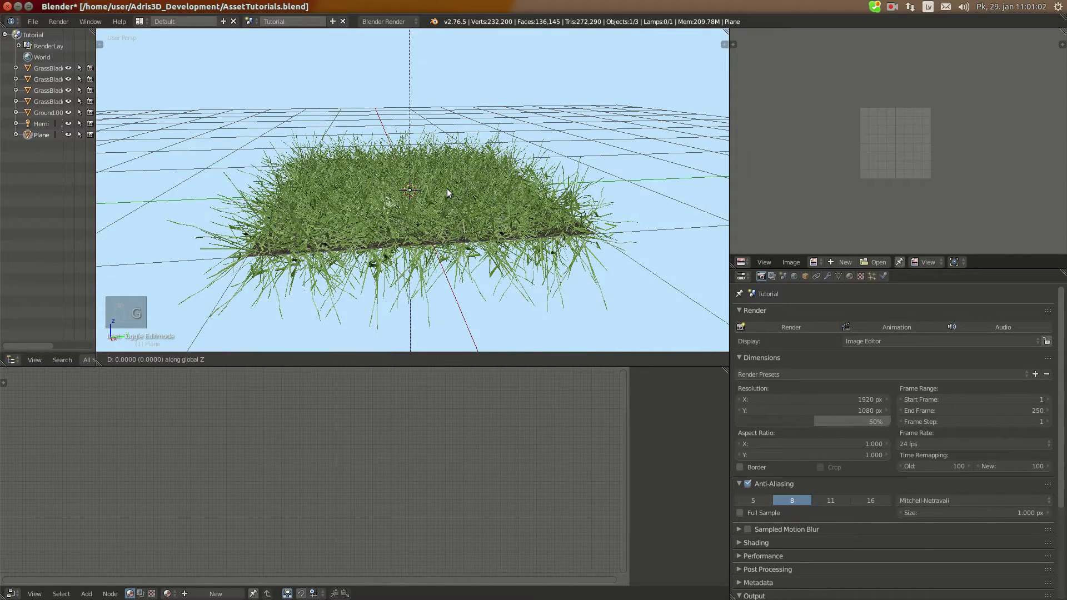
key("Tab")
key("u")
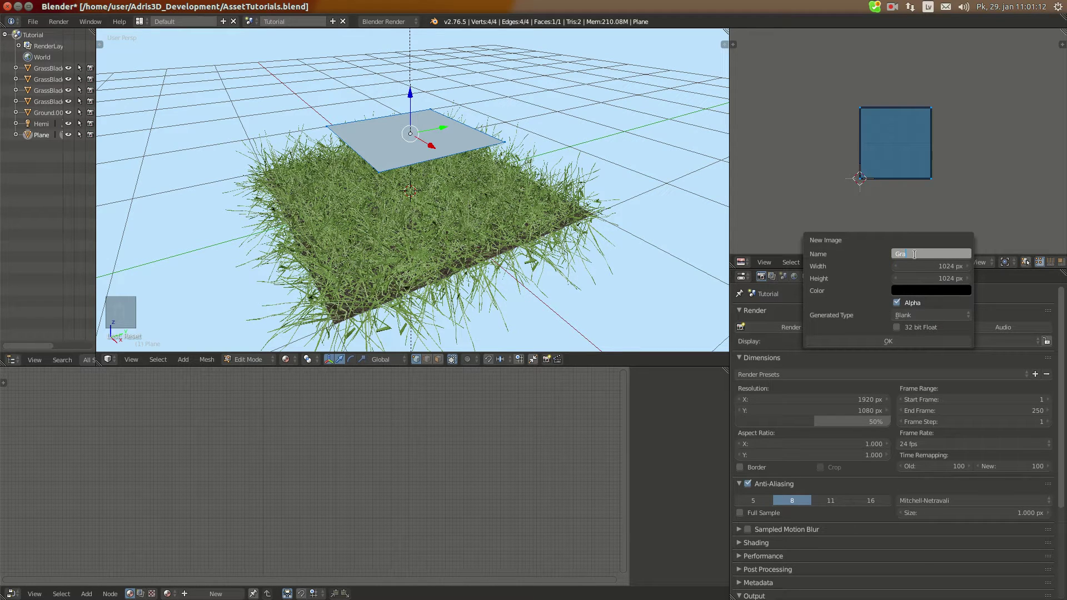
key("s")
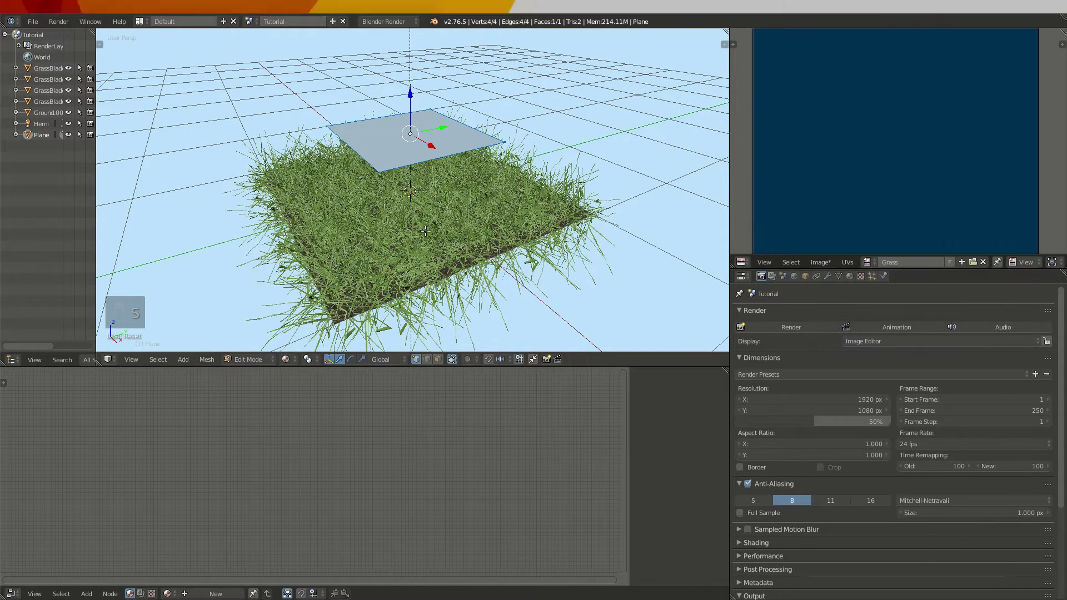
key("Tab")
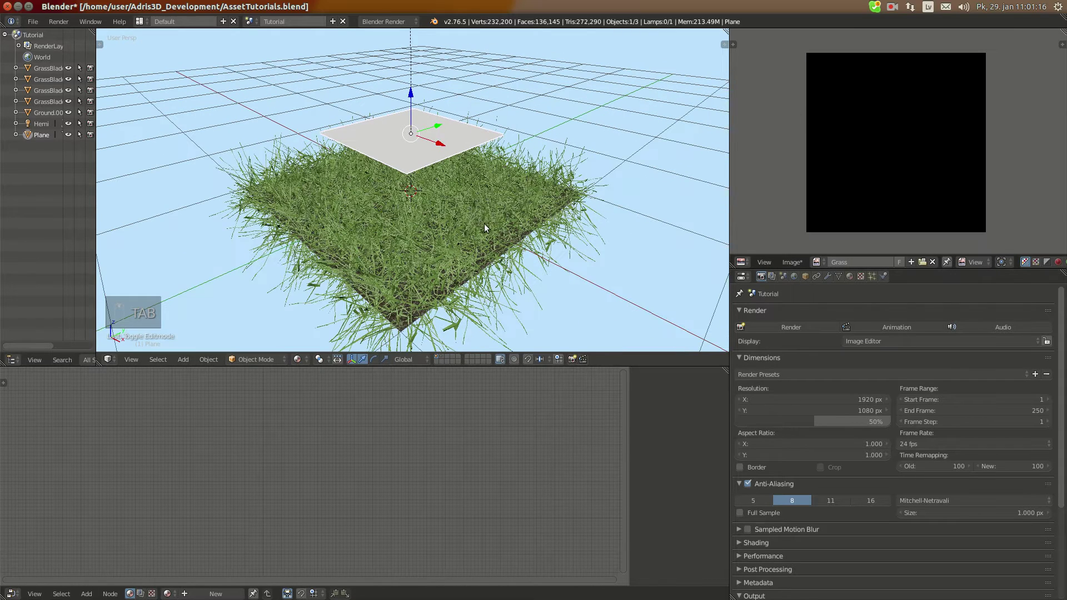
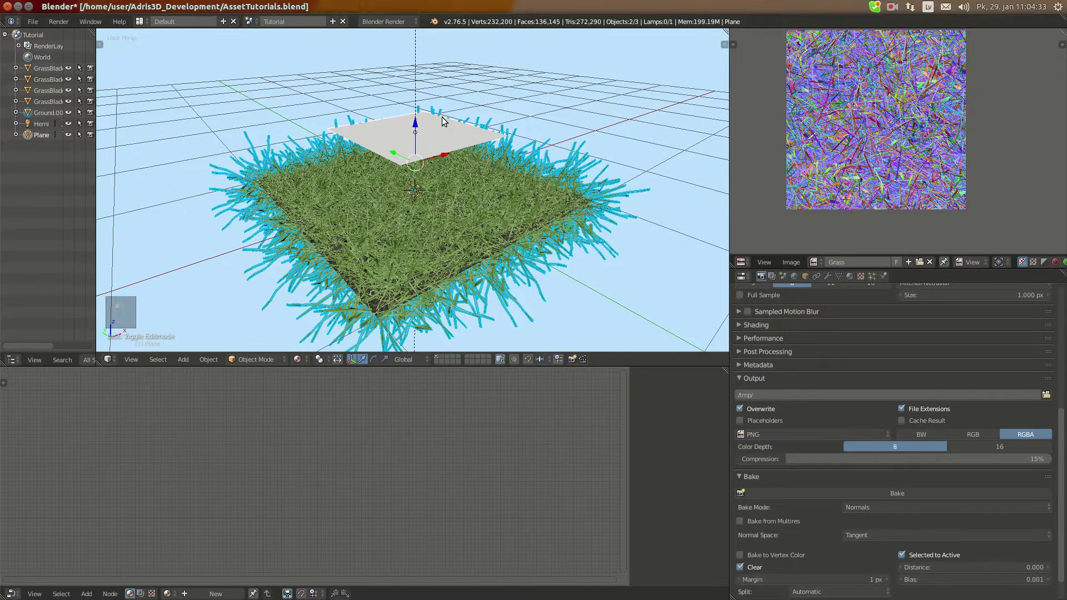
- Move the grass objects to another layer and add a new plane at the world origin
key("m")
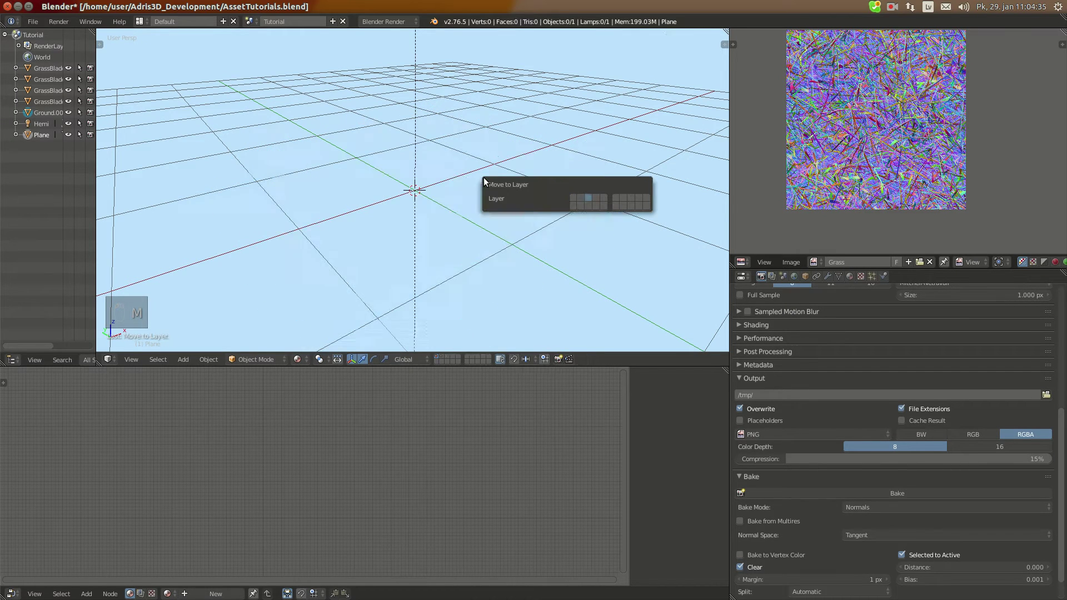
key("shift+a")
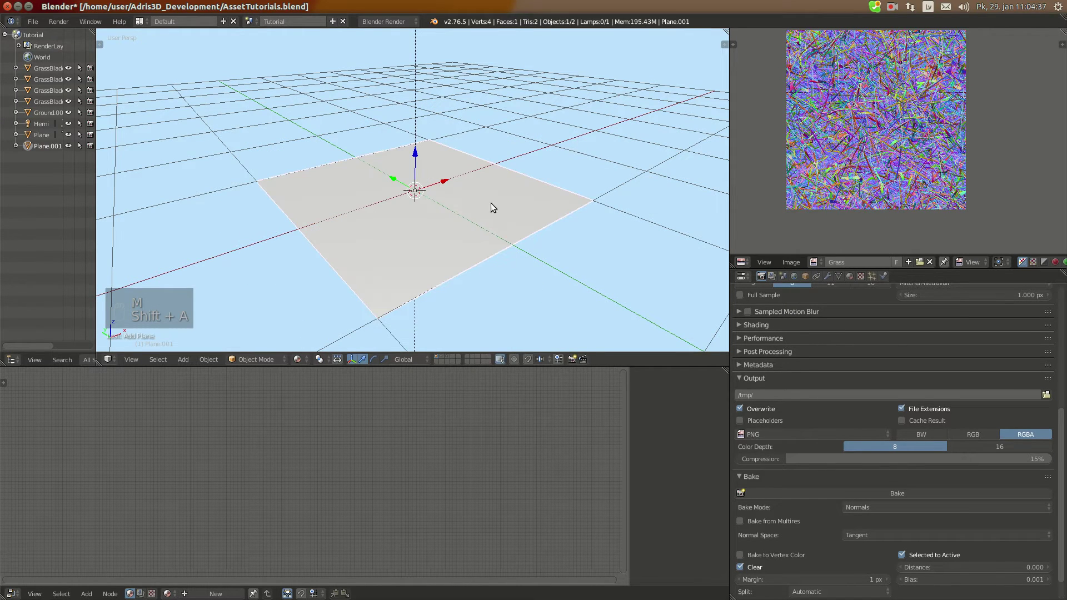
key("KP_Decimal")
key("Tab")
key("u")
key("Tab")
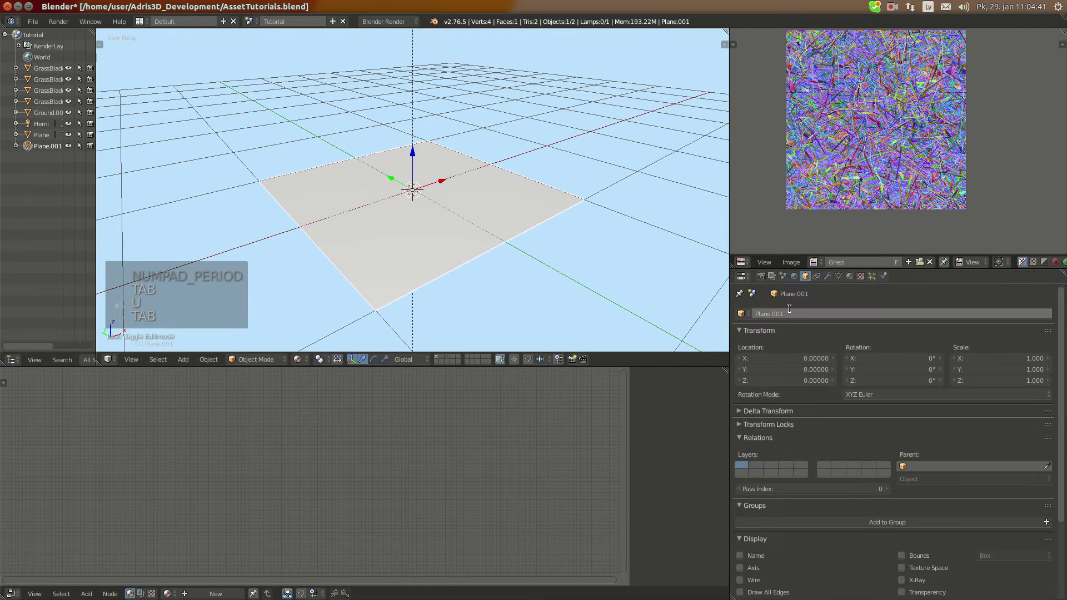
- Rename the new plane GrassTileable
key("s")
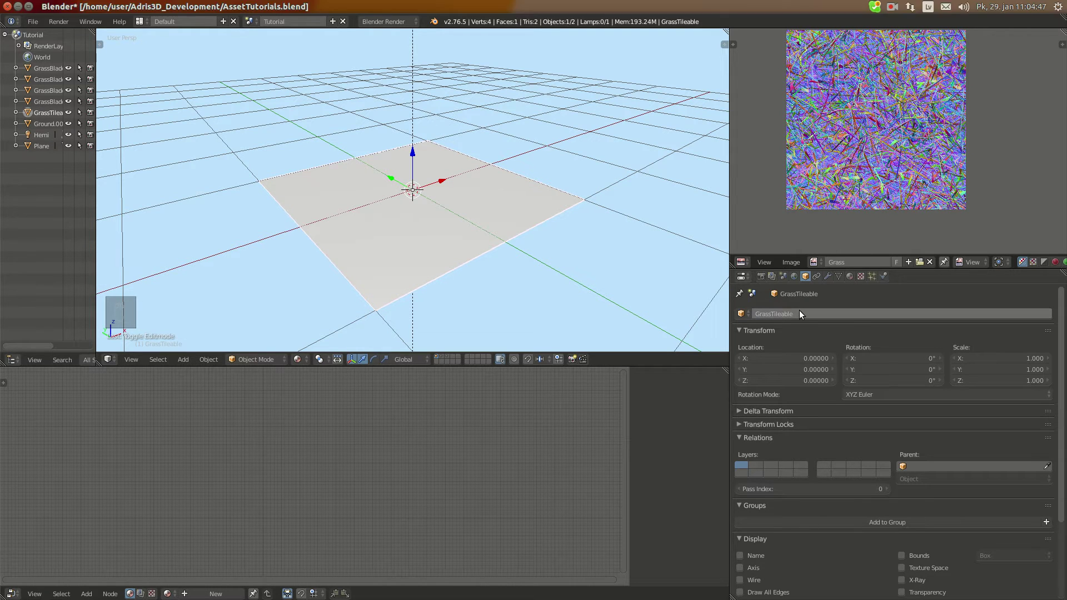
key("ctrl+c")
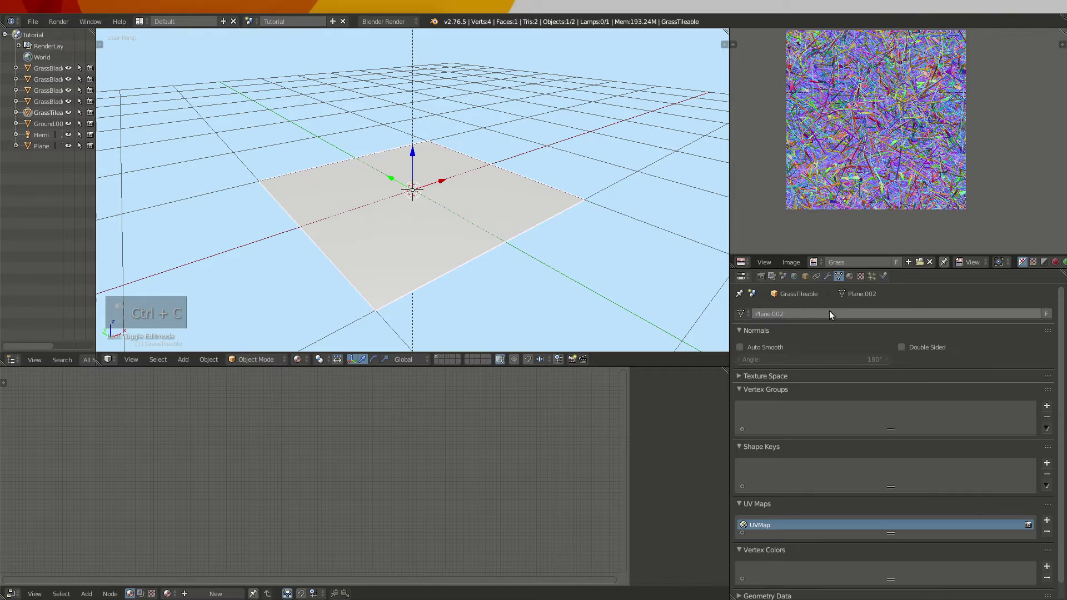
key("ctrl+v")
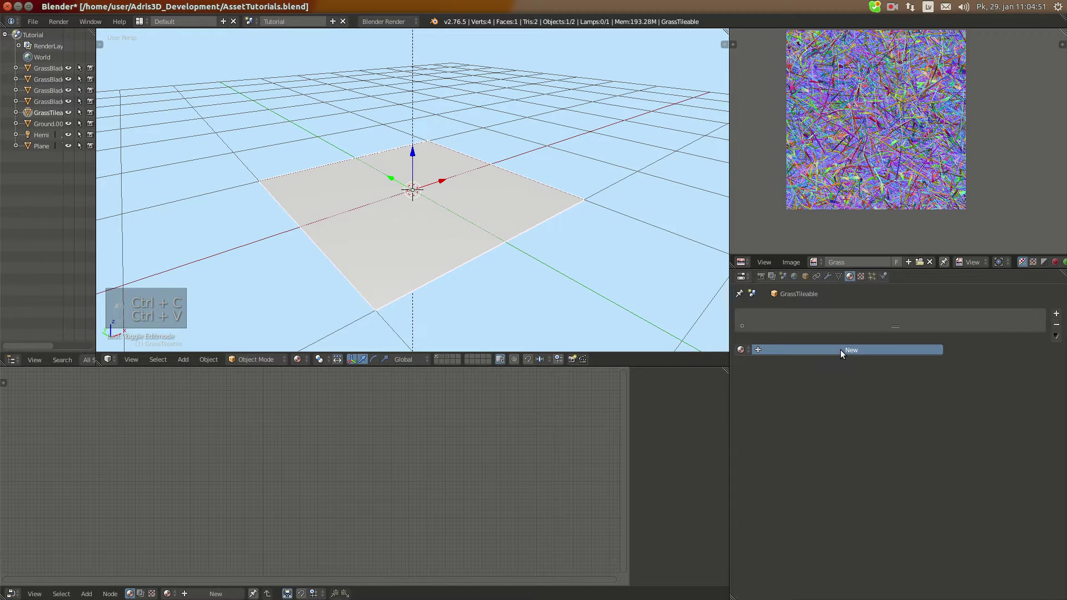
- Give GrassTileable its own material with the GrassTileableDiffuse.png image texture, UV mapped
key("ctrl+v")
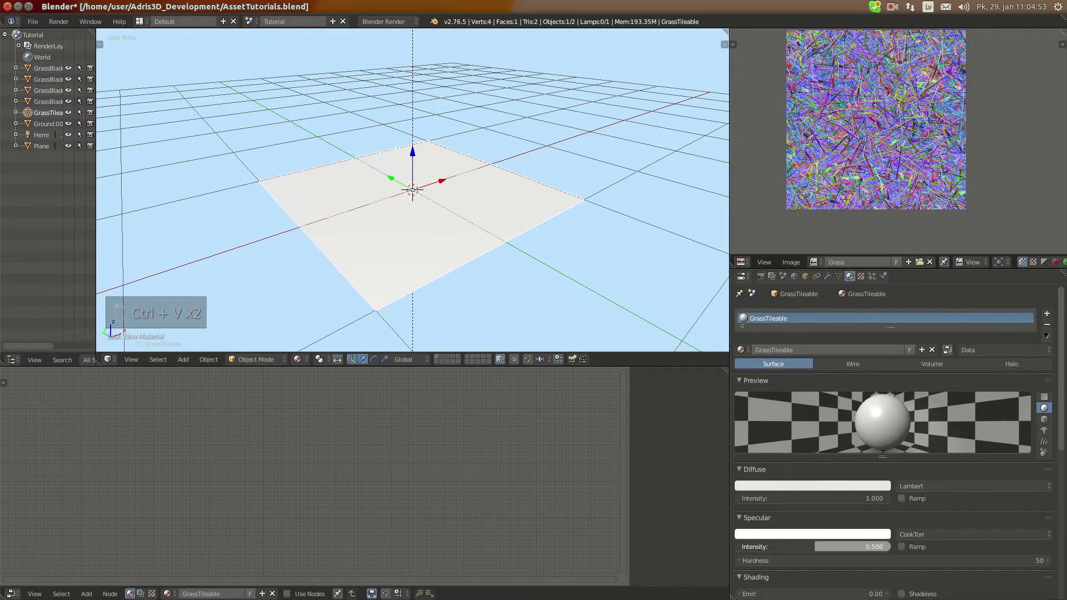
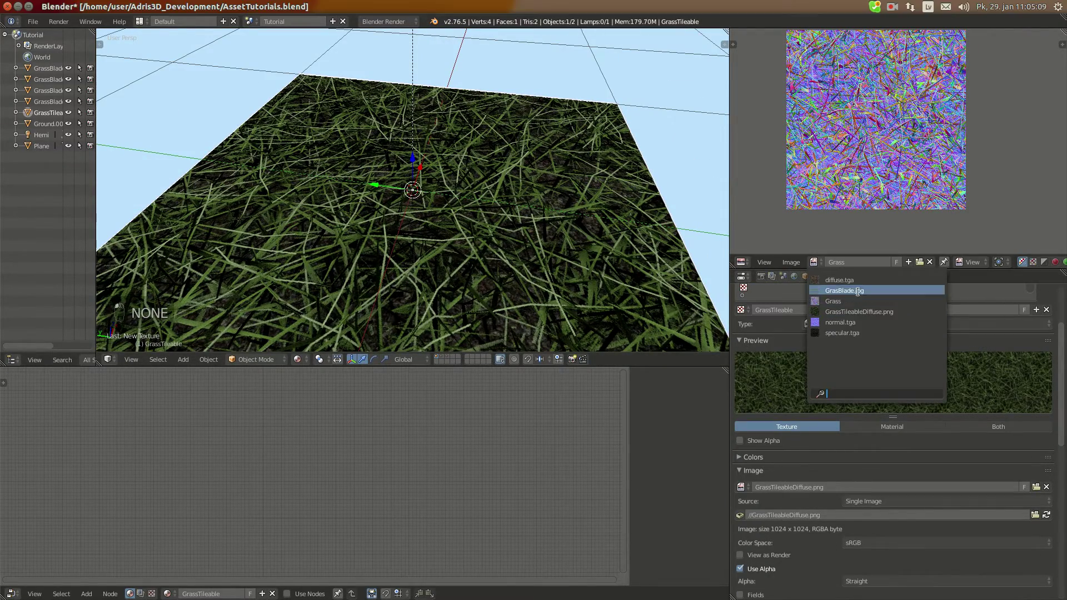
key("n")
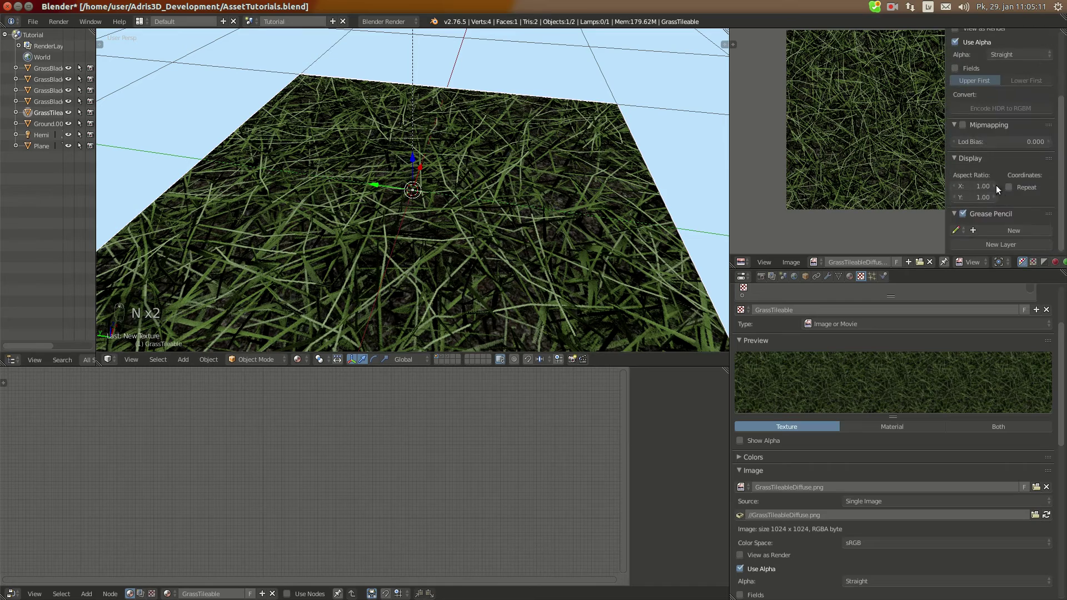
key("n")
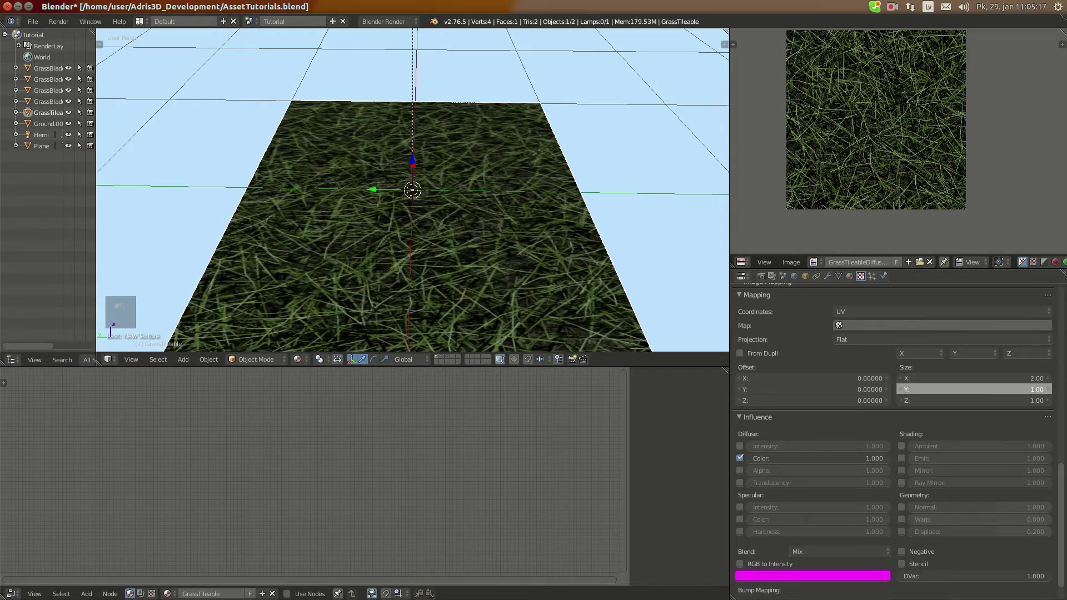
- Scale the GrassTileable plane up into a large ground surface
left_click_drag(562, 315, 614, 310)
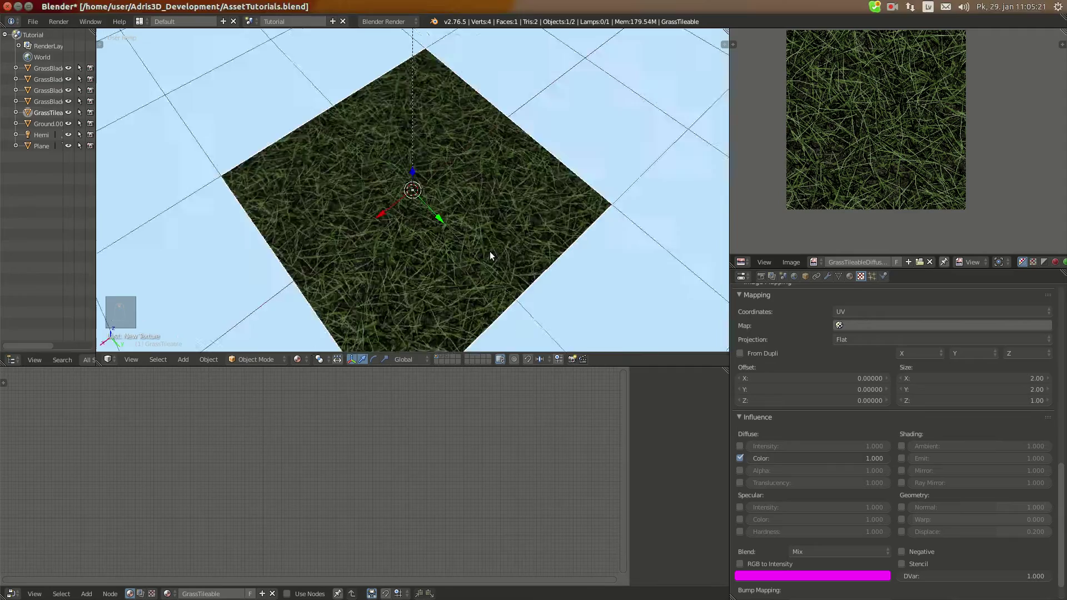
middle_click(524, 208)
left_click_drag(542, 202, 453, 234)
middle_click(490, 231)
middle_click(514, 231)
middle_click(525, 231)
left_click_drag(537, 228, 445, 229)
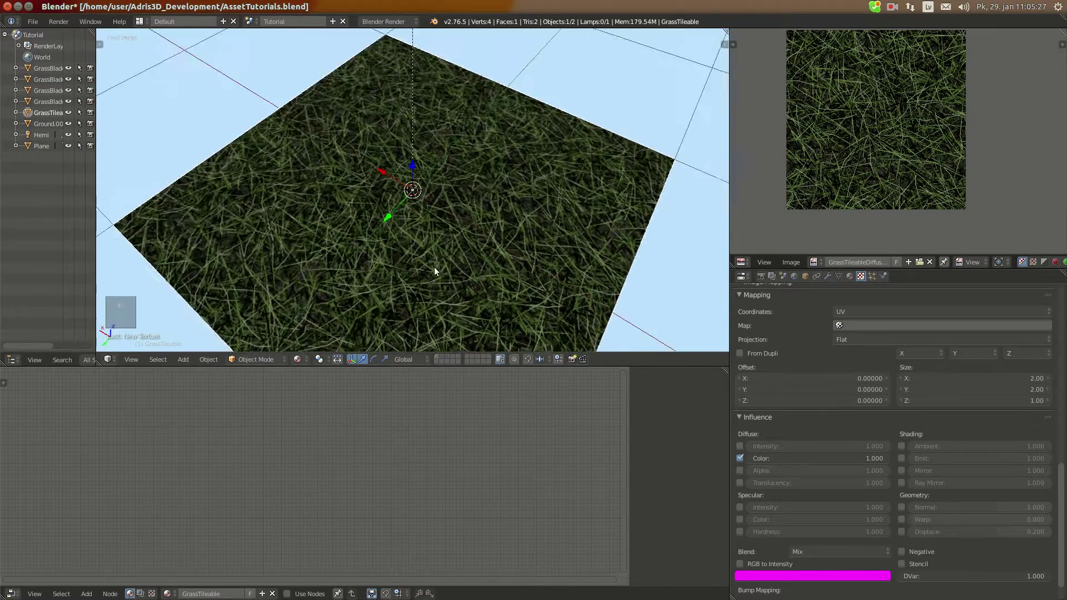
key("Tab")
key("s")
key("s")
key("Tab")
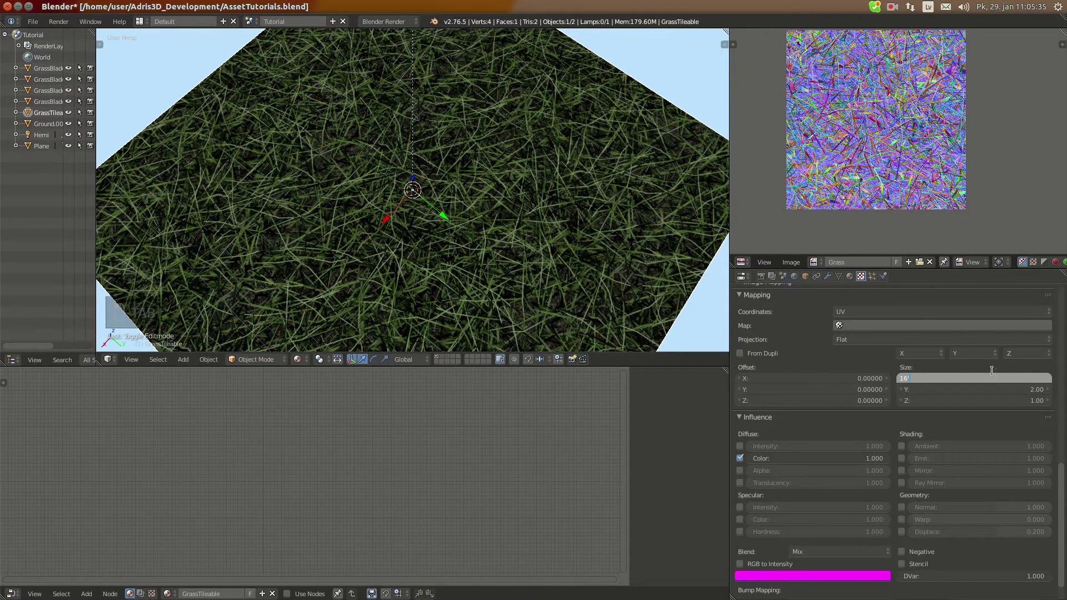
- Set the diffuse texture to repeat 16 times along X and Y across the plane
key("ctrl+c")
key("ctrl+v")
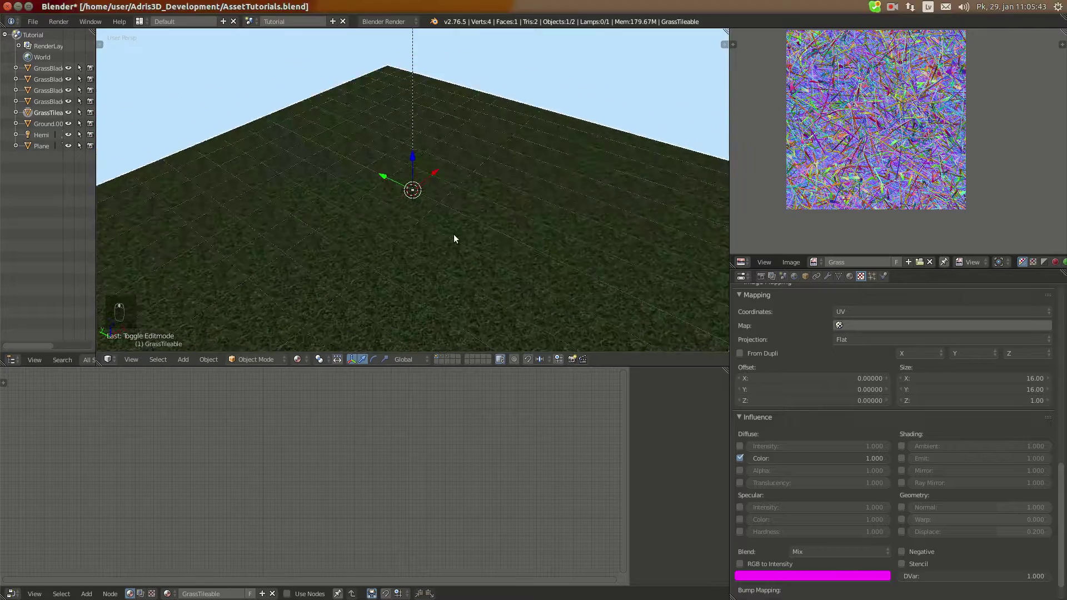
left_click_drag(430, 254, 461, 237)
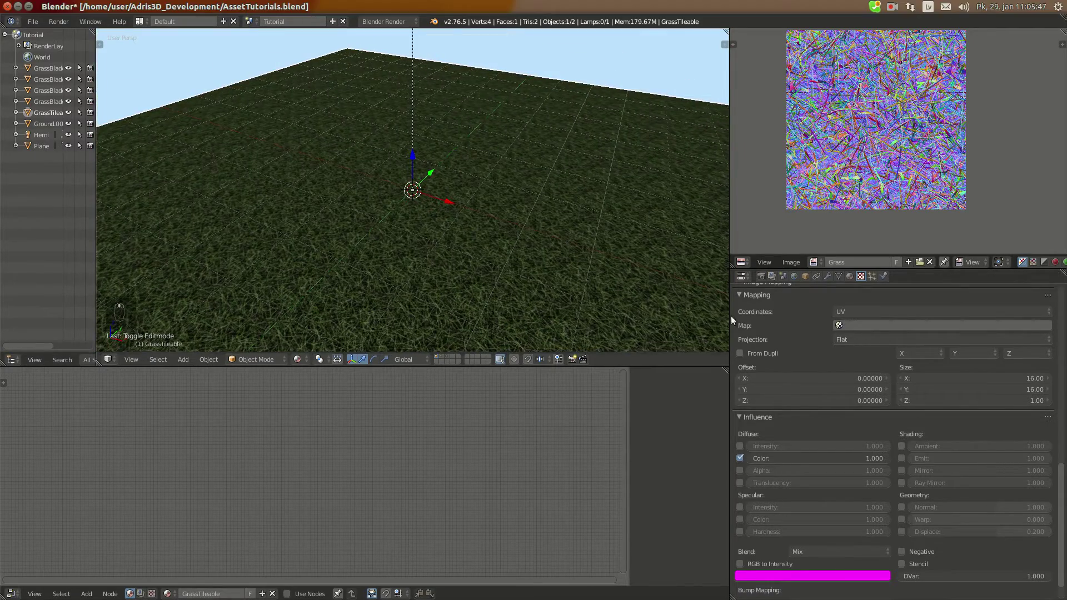
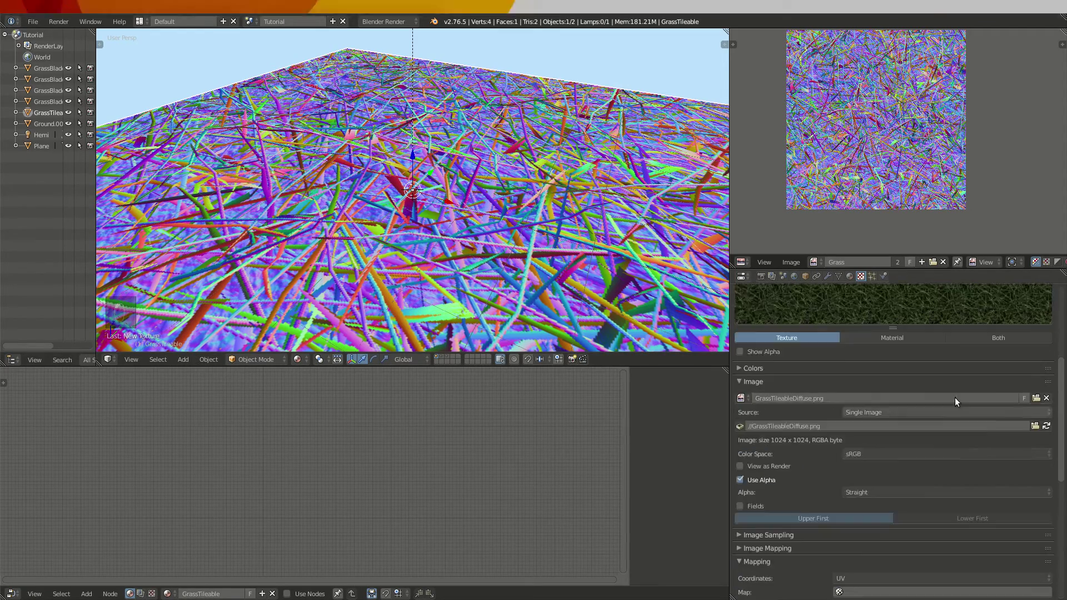
- Scale the plane's UVs up in the UV editor so the grass texture tiles across it
key("Tab")
key("s")
key("s")
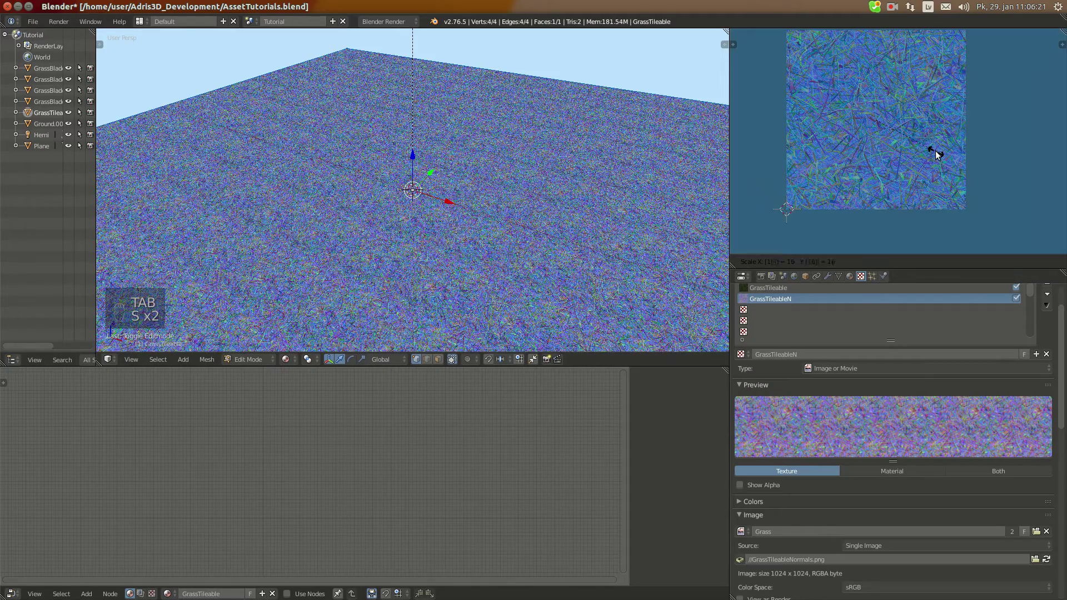
- Load GrassTileableNormals.png into the normal texture slot and lower Specular Intensity to 0.100
key("Tab")
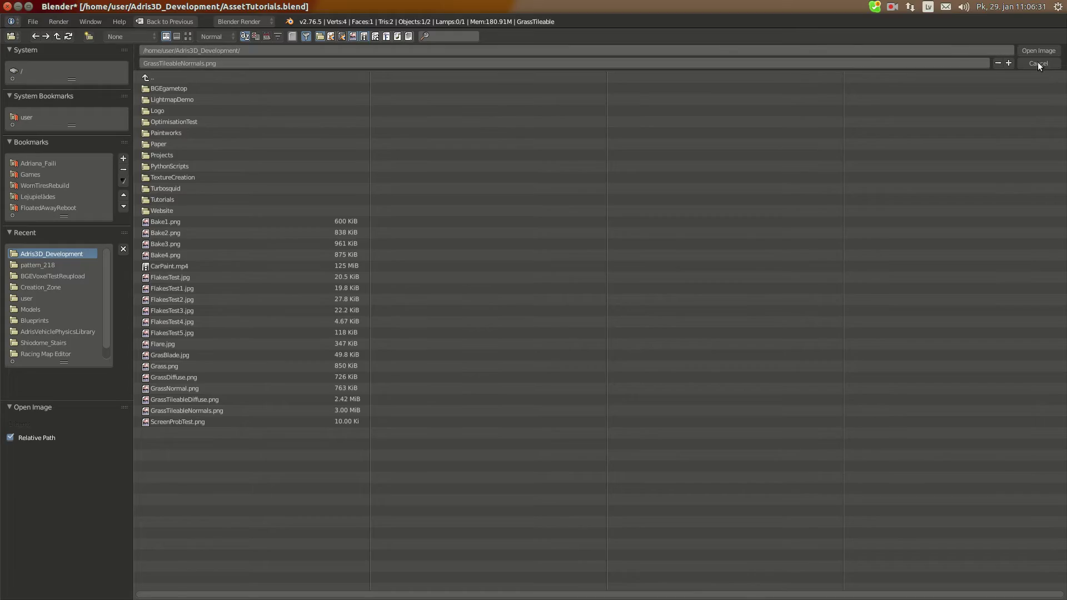
key("n")
key("n")
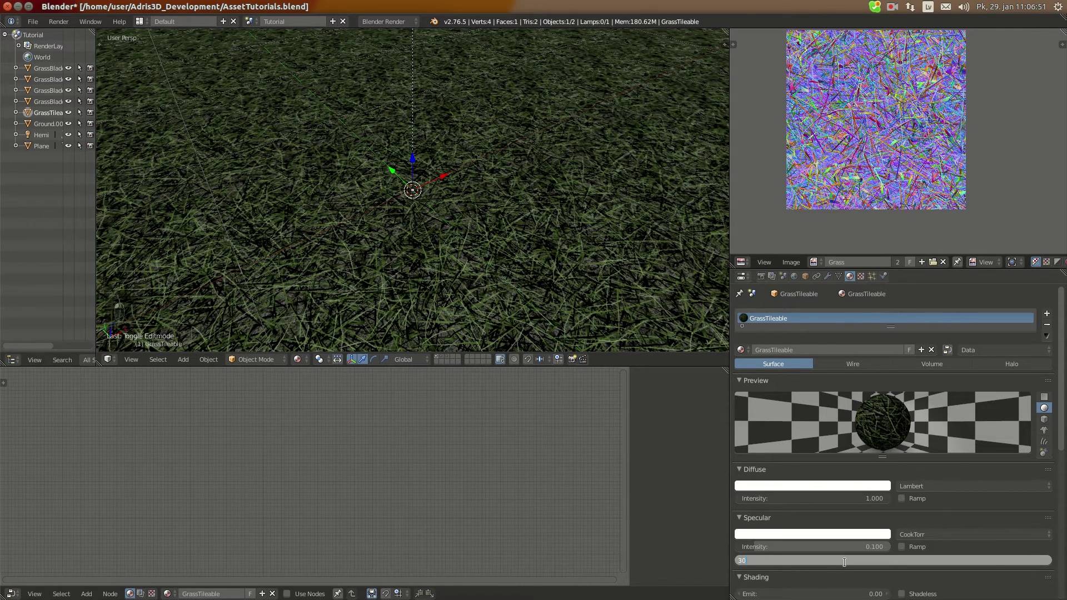
- Orbit the viewport to look down on the grass plane
middle_click(373, 252)
left_click_drag(471, 231, 517, 302)
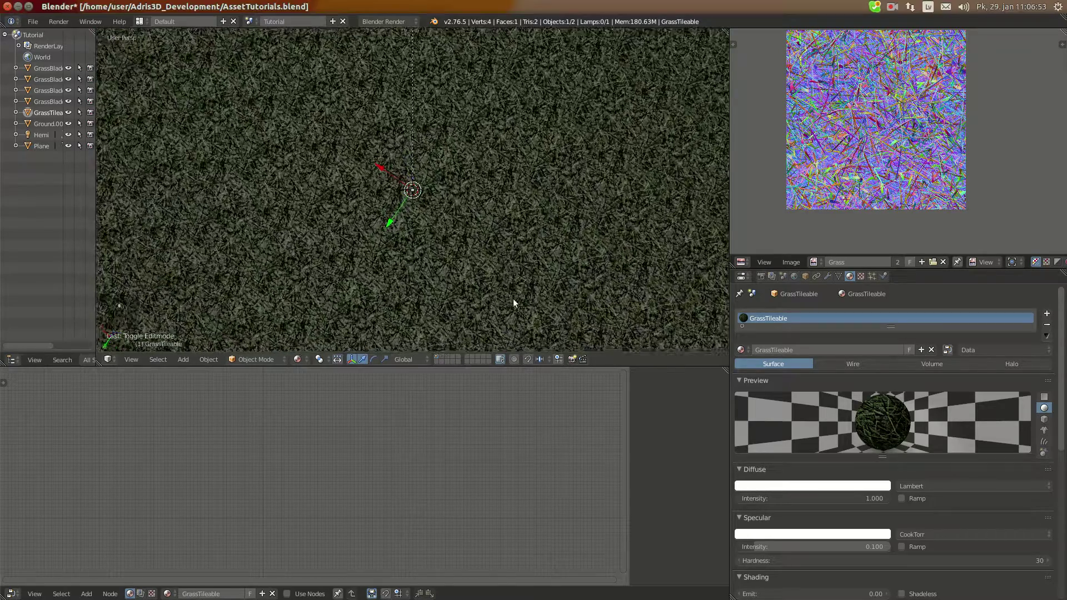
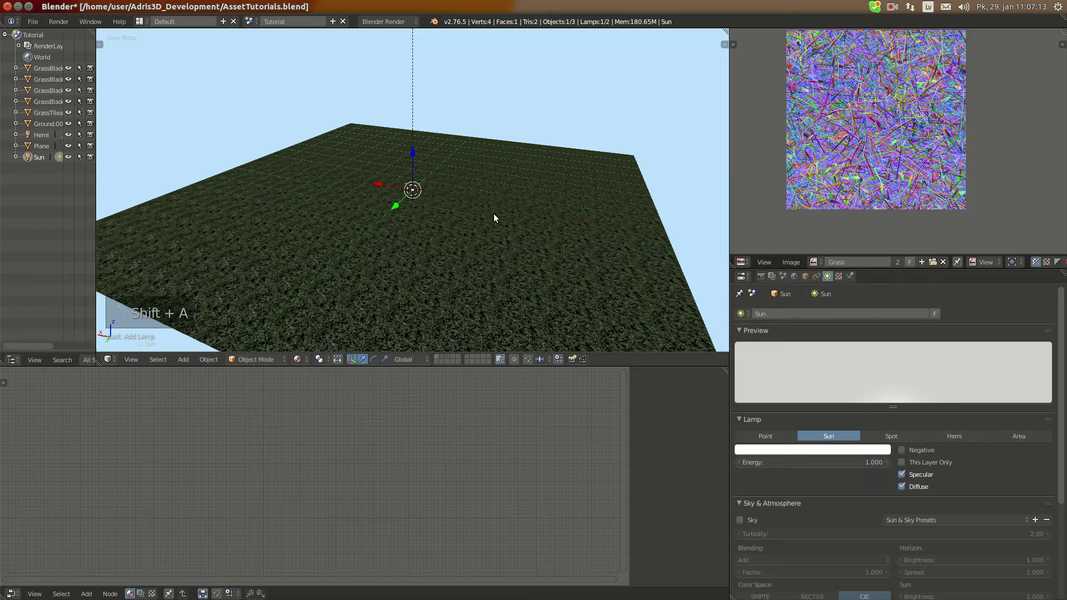
- Add a Sun lamp with energy 1.5 lighting the ground plane
key("r")
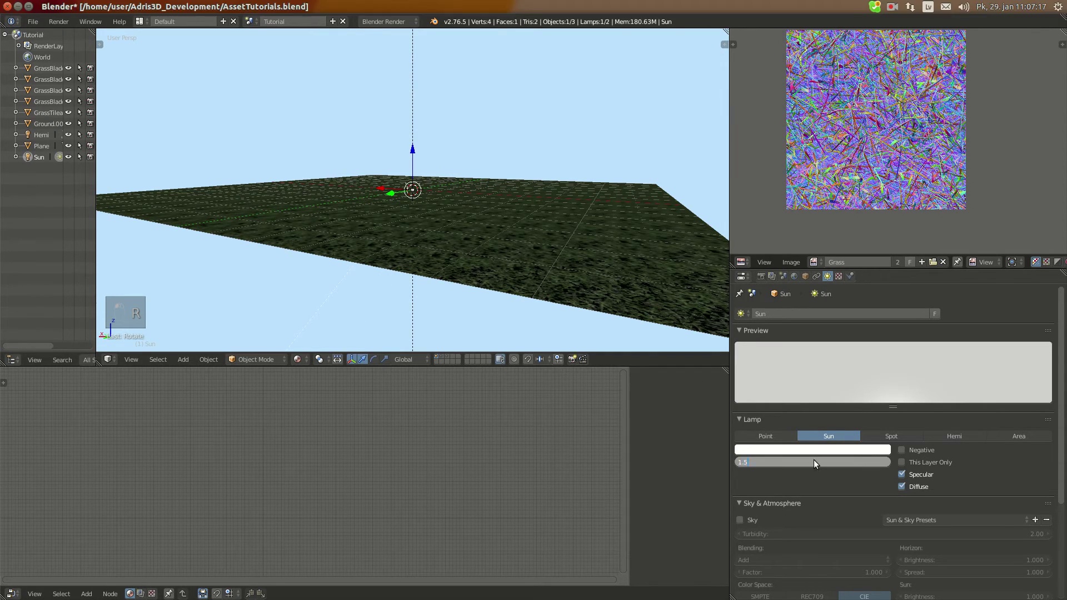
key("g")
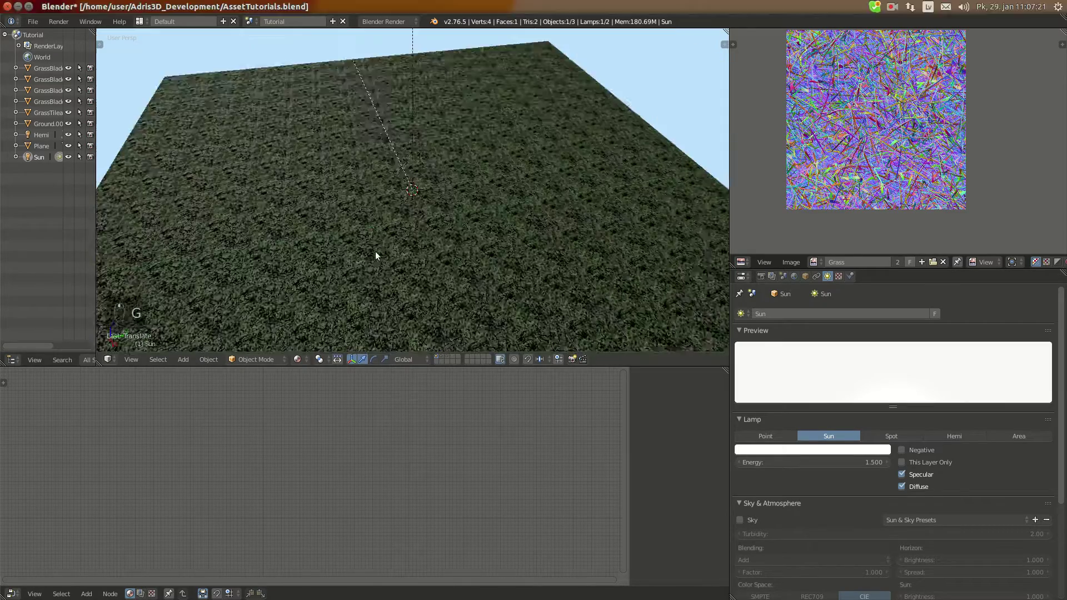
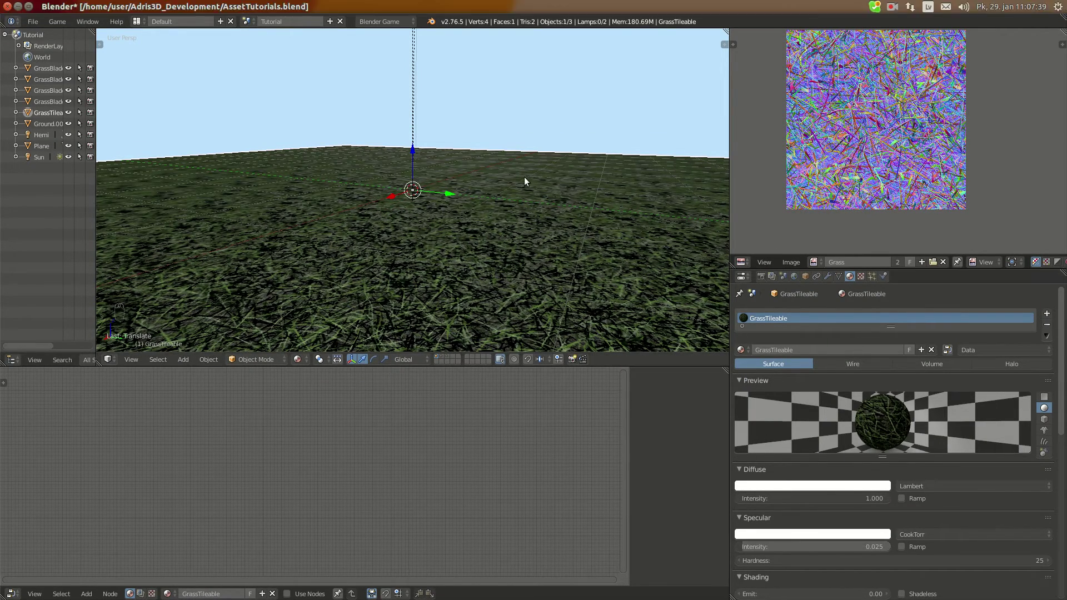
left_click_drag(452, 155, 473, 179)
left_click_drag(382, 187, 502, 166)
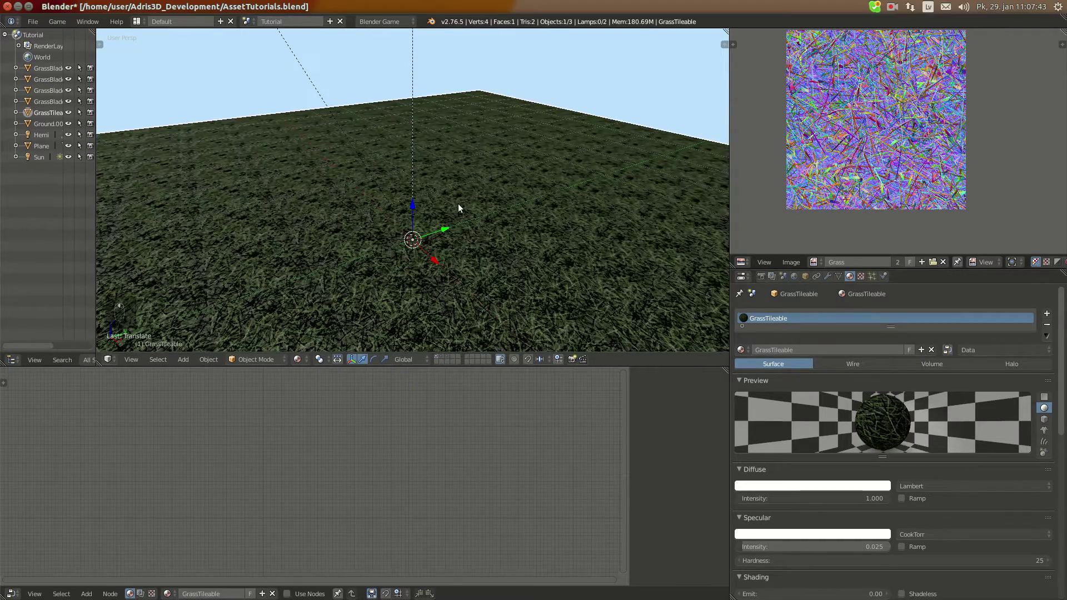
- Add a cube mesh to the scene from the Add menu
key("shift+a")
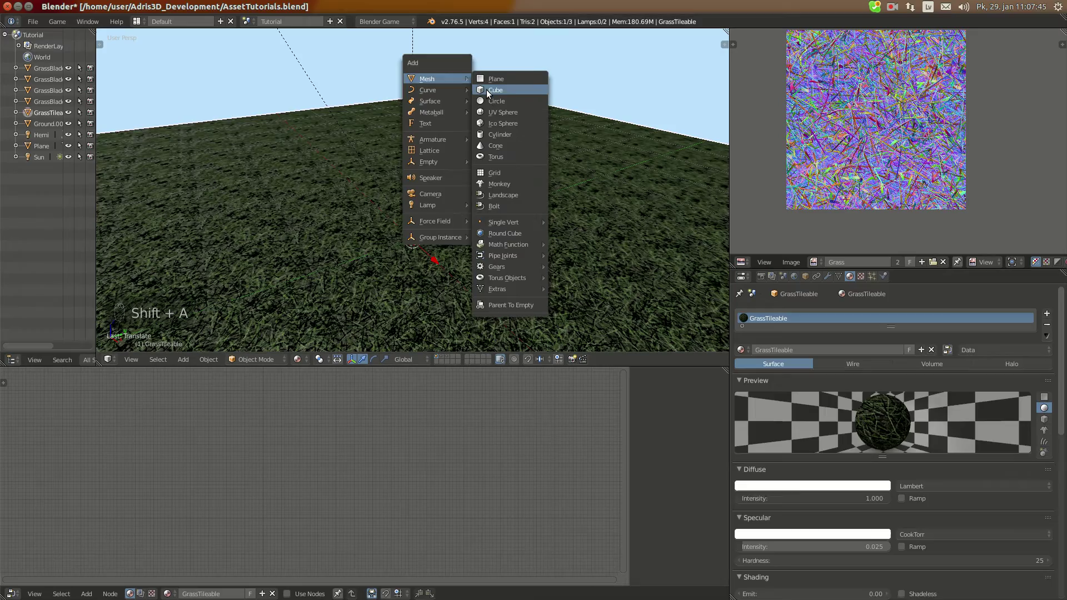
key("KP_Decimal")
key("g")
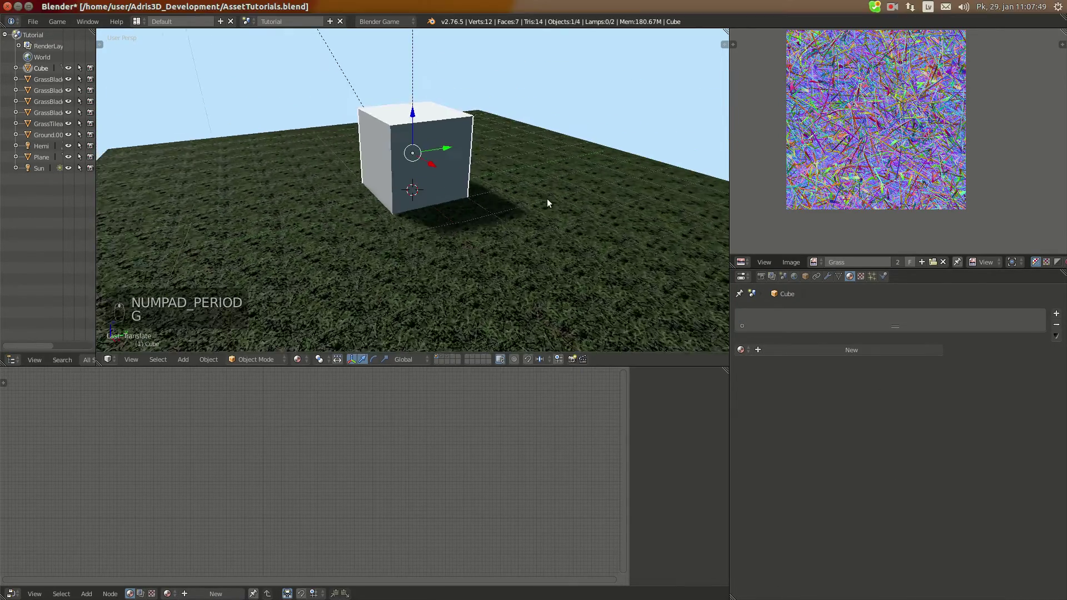
left_click_drag(564, 233, 394, 258)
- Move the cube up along the vertical axis so it stands above the grass plane
key("Tab")
key("s")
key("Tab")
key("g")
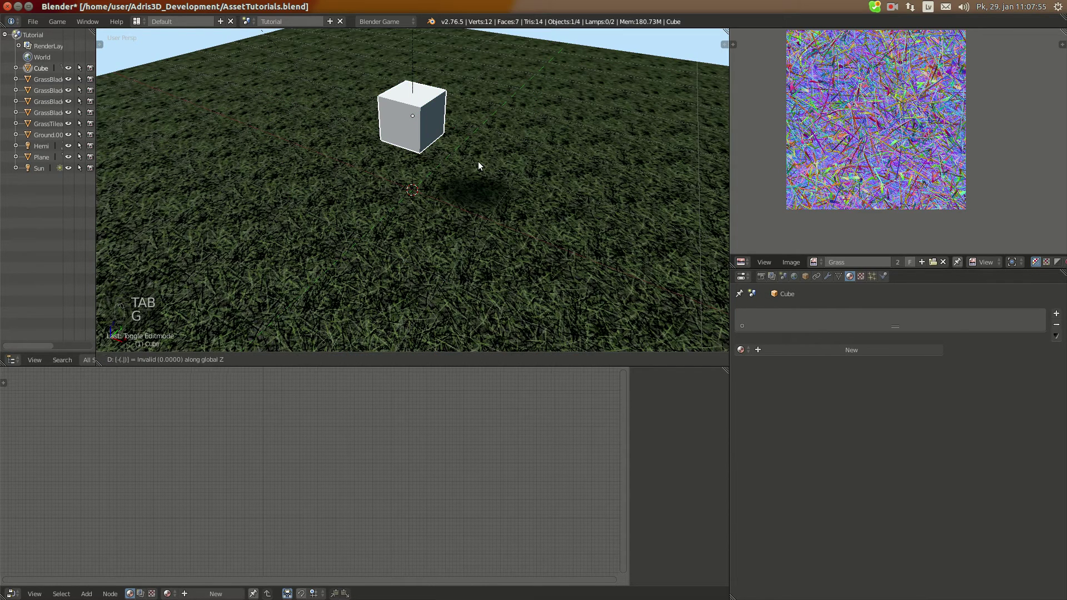
key("g")
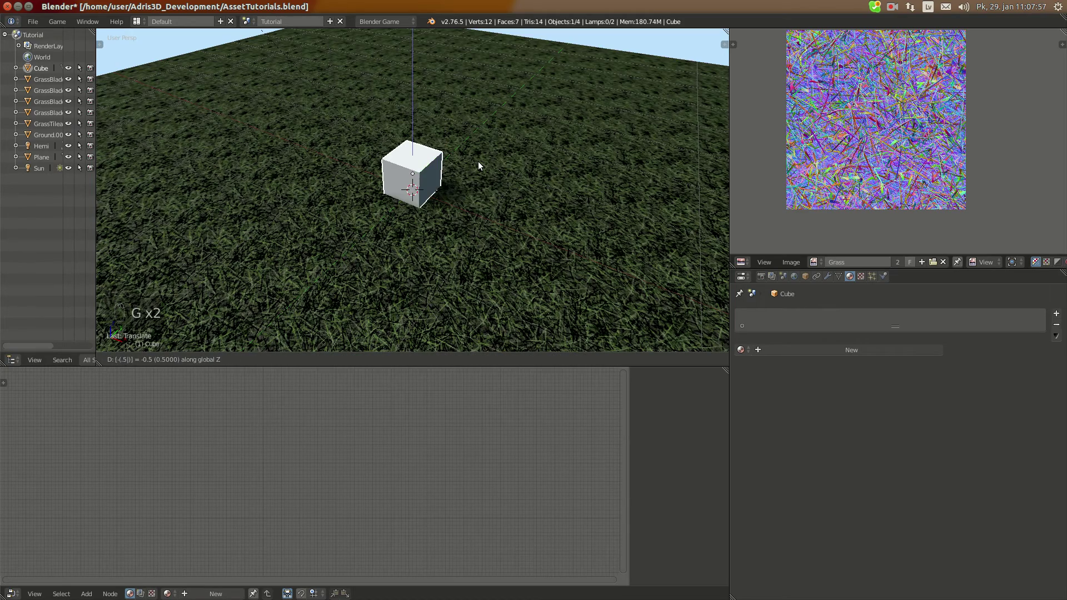
key("KP_Decimal")
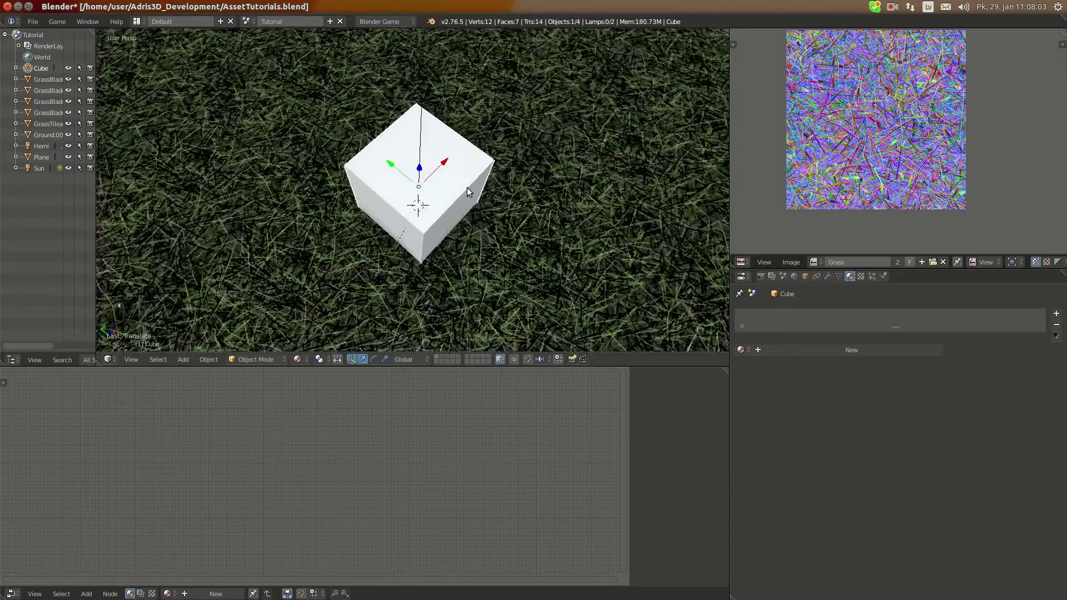
- Orbit the viewport around the cube and across the tiled grass ground
middle_click(457, 209)
middle_click(535, 255)
left_click_drag(574, 250, 539, 243)
left_click_drag(406, 108, 552, 174)
middle_click(556, 175)
left_click_drag(578, 179, 563, 195)
middle_click(555, 198)
left_click_drag(522, 178, 460, 154)
left_click_drag(443, 173, 517, 216)
left_click_drag(473, 193, 402, 197)
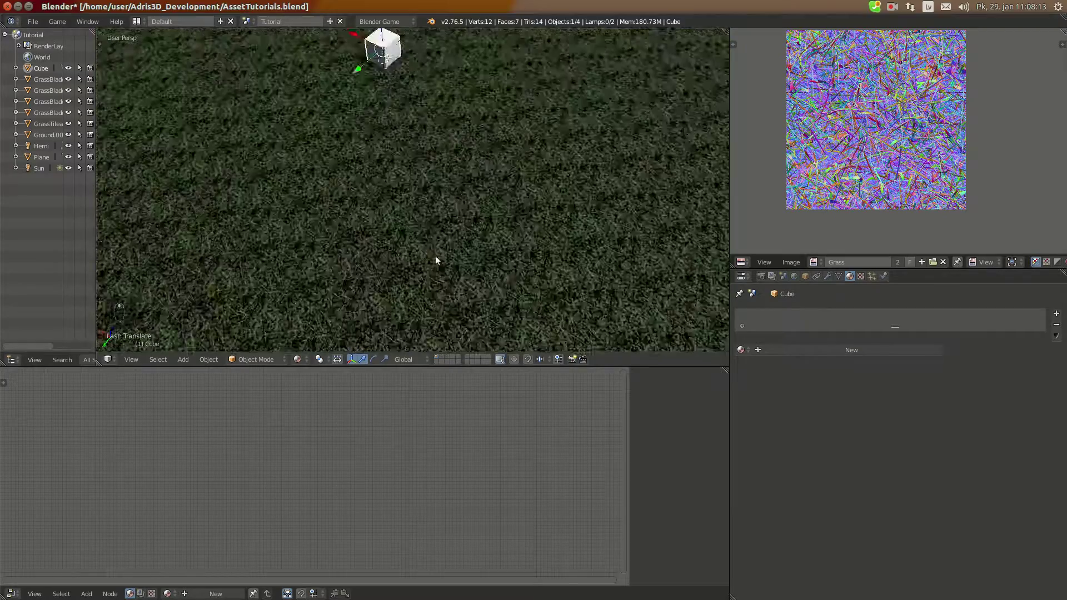
middle_click(486, 250)
left_click_drag(486, 235, 448, 234)
left_click_drag(408, 249, 442, 250)
- Reposition the cube onto the ground and bring it close into view
left_click(443, 251)
middle_click(452, 245)
left_click(456, 243)
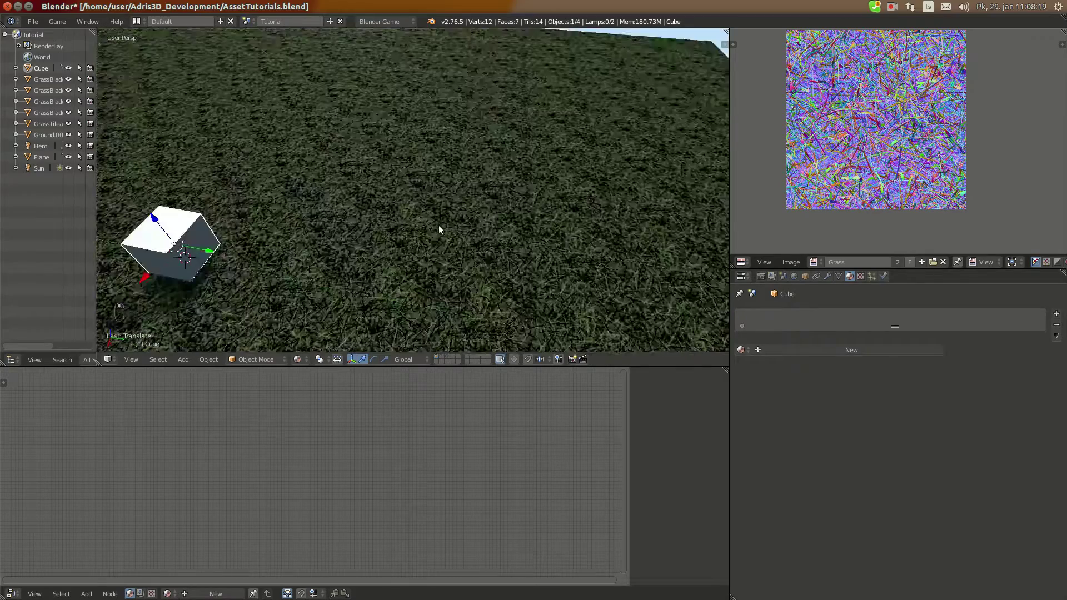
left_click_drag(464, 212, 448, 183)
key("KP_Decimal")
left_click_drag(507, 159, 345, 220)
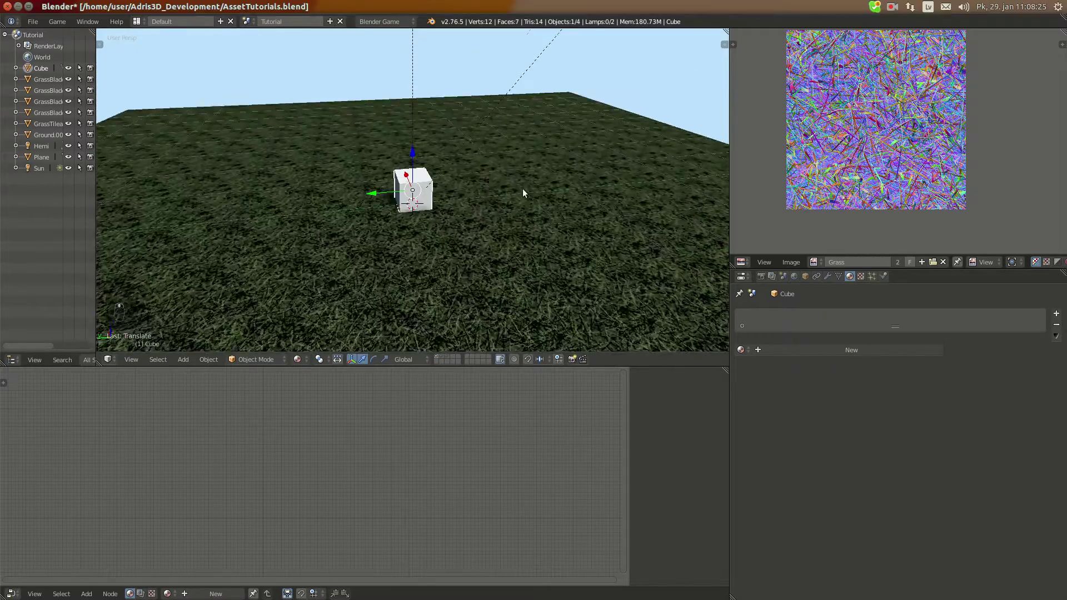
left_click_drag(532, 225, 365, 192)
left_click_drag(439, 196, 475, 193)
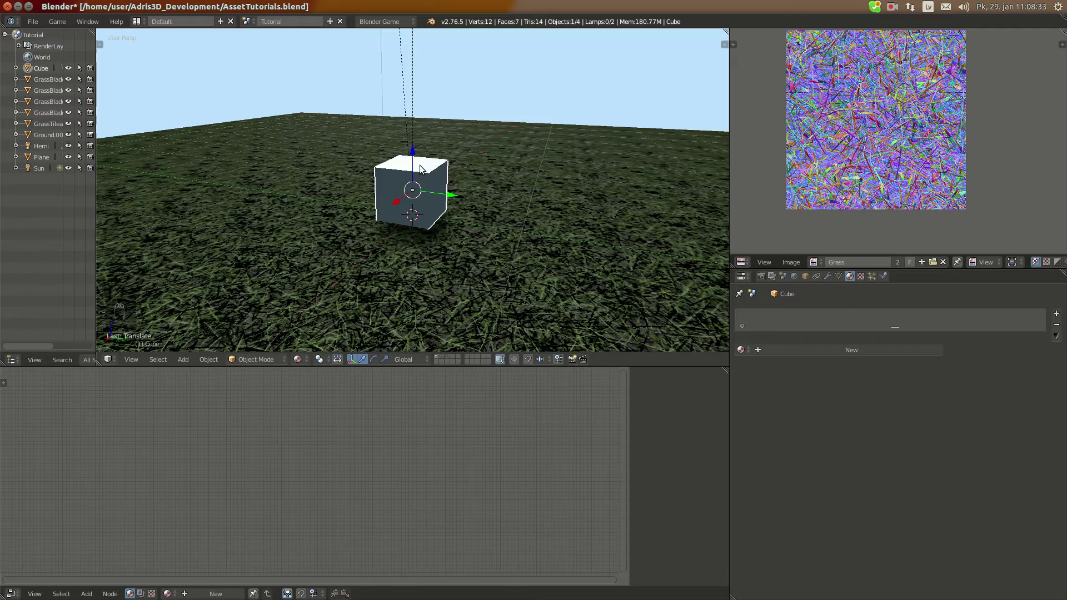
left_click_drag(370, 194, 482, 219)
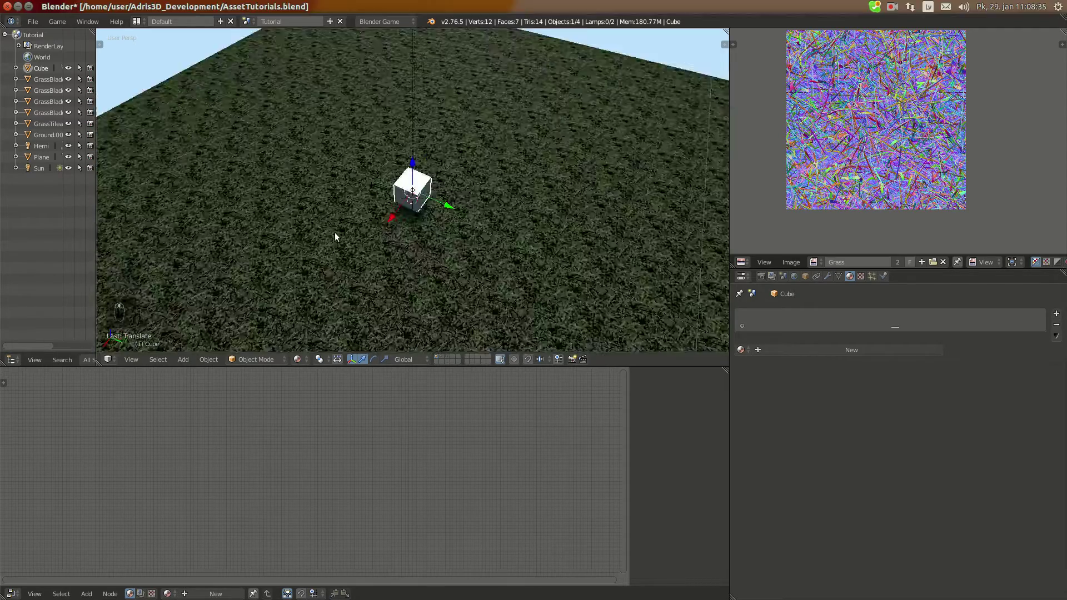
left_click_drag(354, 192, 383, 181)
left_click_drag(515, 258, 888, 8)
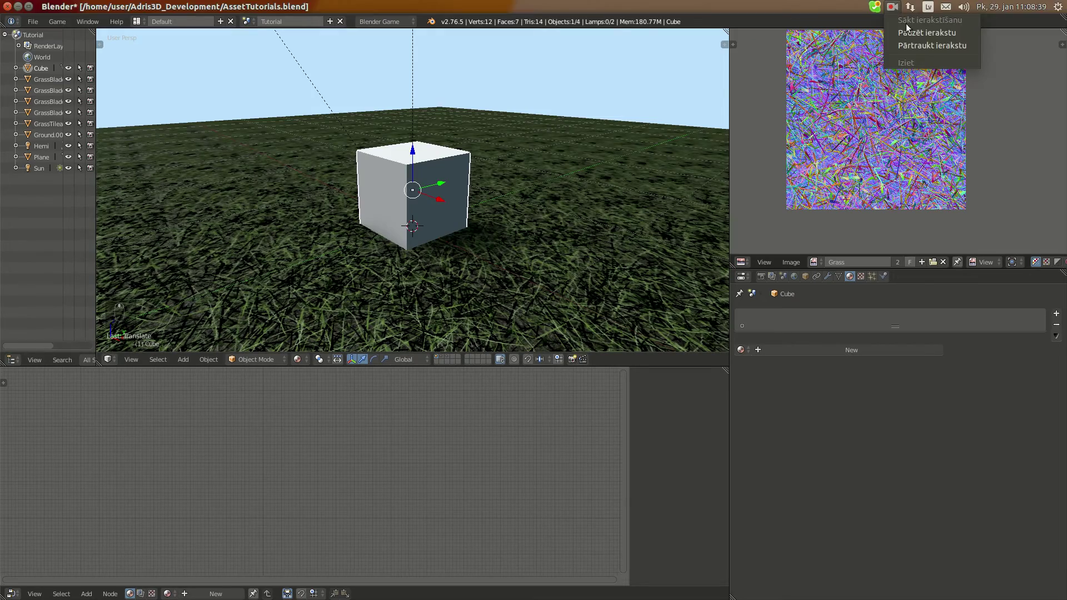